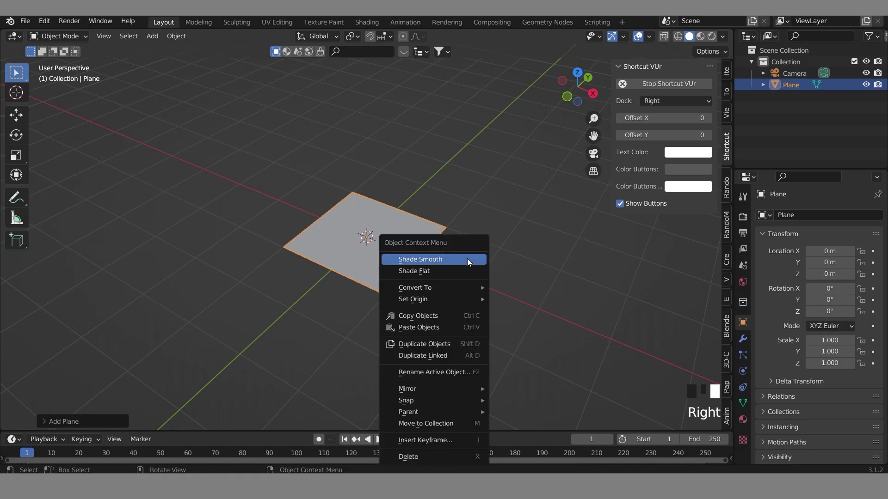
Smooth-shade the plane and scale it up ninefold in Edit Mode.
left_click(473, 212)
left_click(401, 244)
key("s")
scroll("down", 3)
left_click_drag(464, 257, 444, 236)
key("`")
key("`")
key("Tab")
key("Tab")
Subdivide the plane with 70 cuts and return to Object Mode, inspecting the dense grid.
left_click_drag(446, 243, 411, 273)
scroll("down", 3)
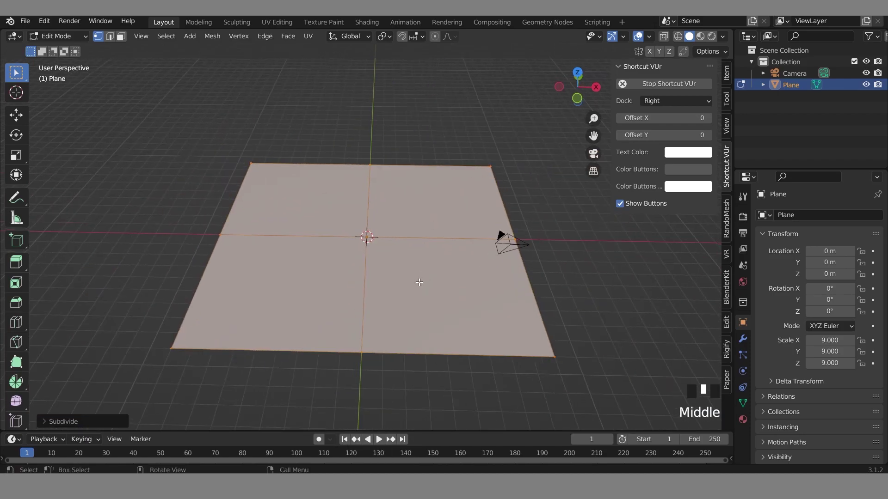
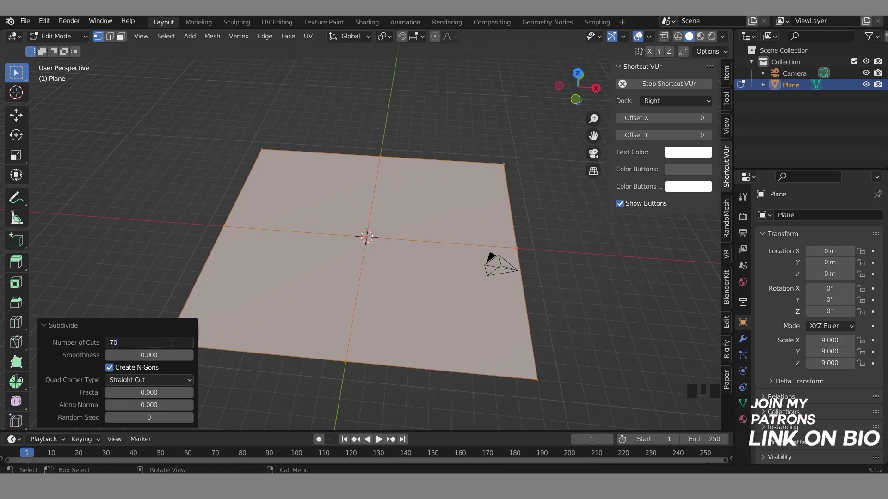
key("Tab")
left_click(586, 302)
left_click(439, 304)
scroll("down", 3)
middle_click(442, 296)
scroll("up", 3)
left_click_drag(460, 278, 504, 251)
scroll("up", 3)
middle_click(502, 262)
left_click(623, 294)
middle_click(685, 274)
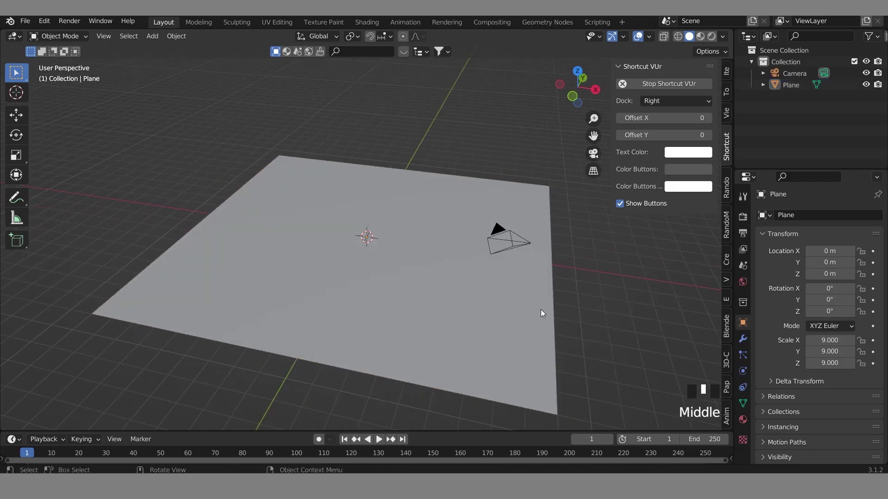
Add Subdivision Surface and Displace modifiers to the plane in Modifier Properties.
left_click(456, 330)
left_click_drag(628, 284, 748, 342)
left_click(748, 343)
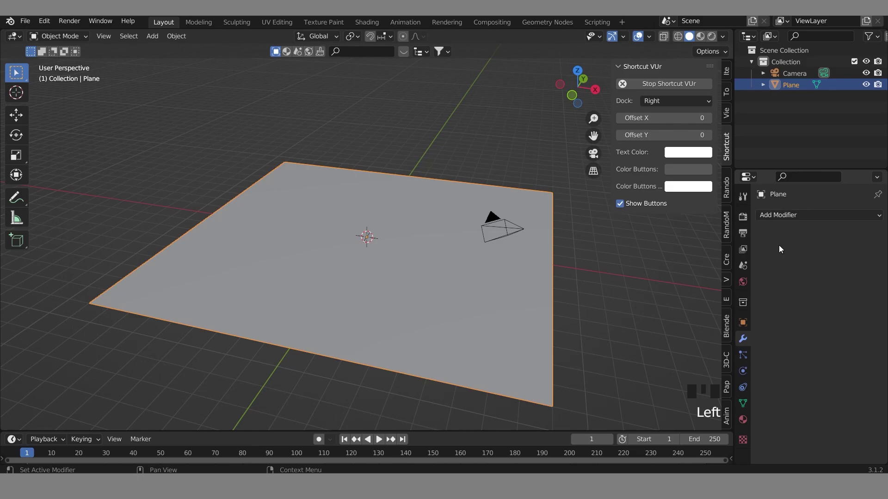
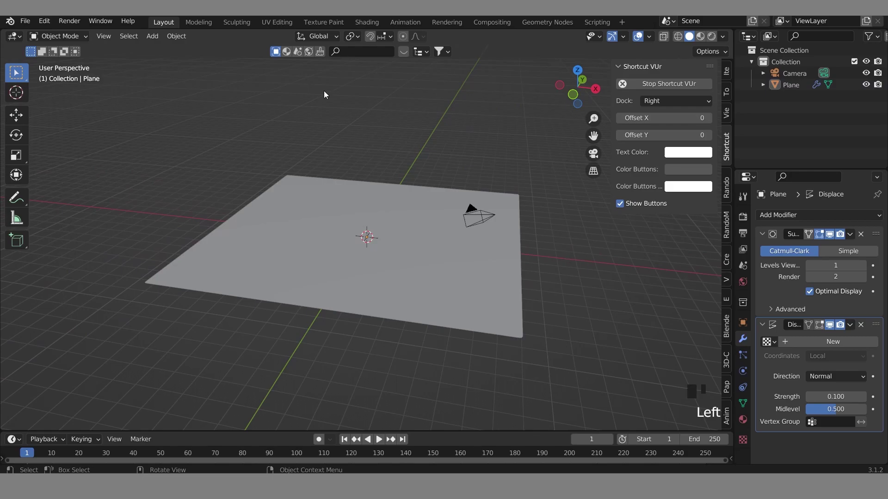
Create a new displacement texture and set its type to Voronoi for rolling dunes.
left_click(756, 377)
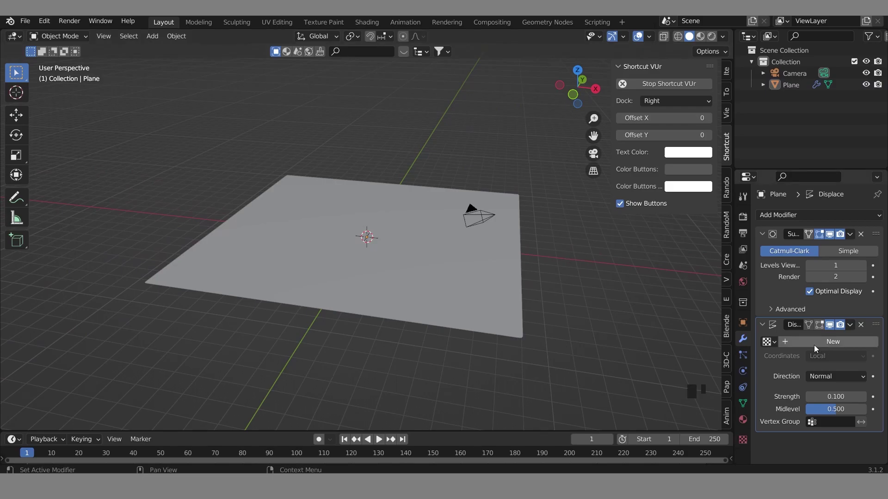
left_click_drag(789, 351, 874, 345)
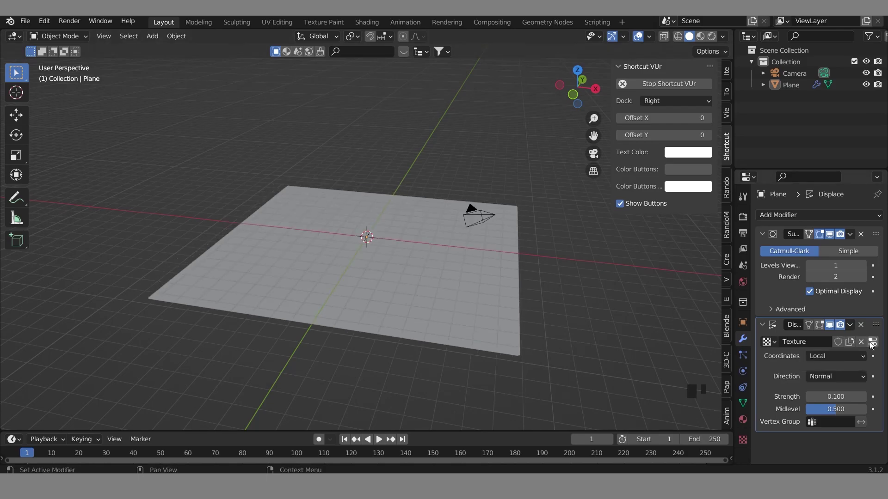
left_click_drag(876, 347, 579, 340)
scroll("down", 3)
scroll("up", 3)
left_click_drag(595, 307, 559, 320)
left_click(559, 320)
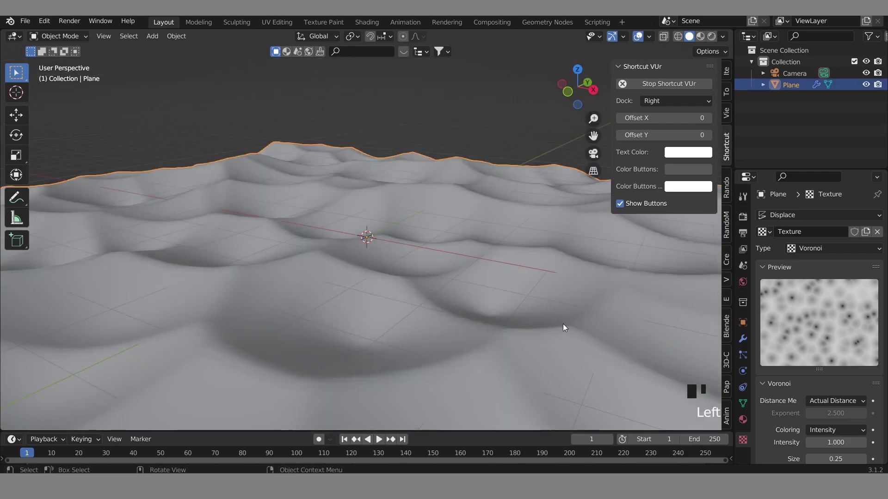
Scale the dune terrain to about 1.27 and bring up the Shift+A mesh add list.
key("s")
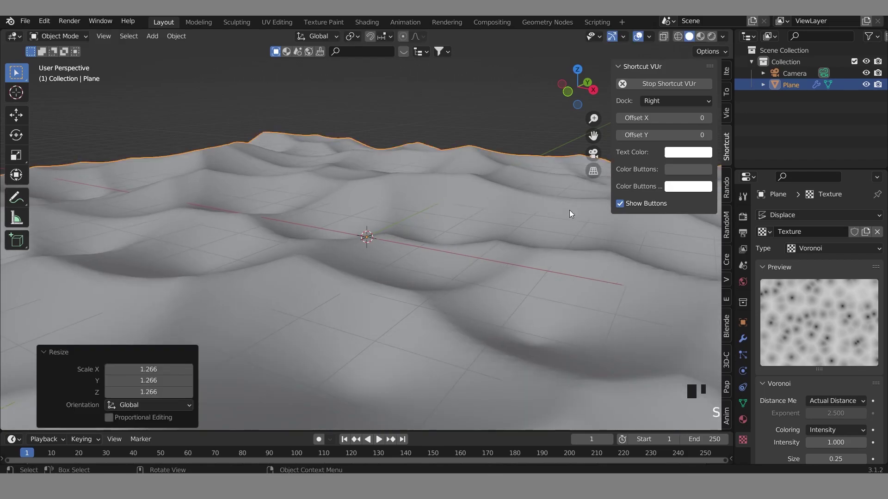
left_click_drag(426, 259, 434, 266)
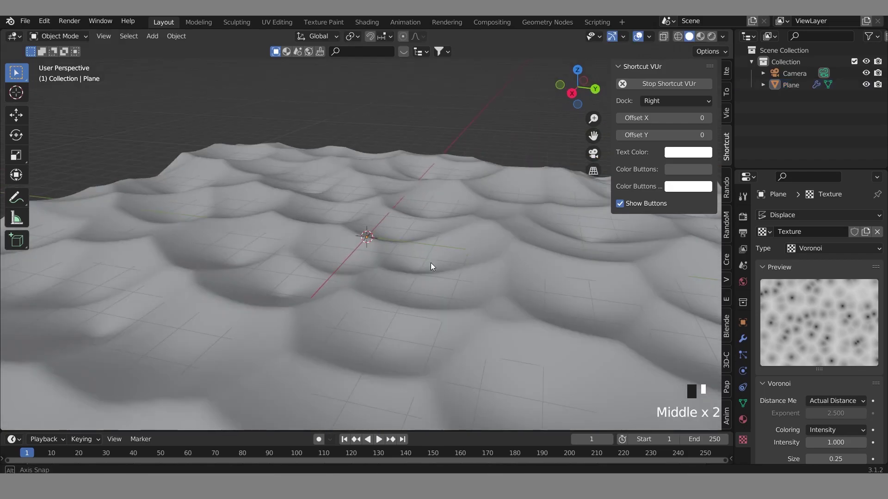
middle_click(434, 267)
key("shift+a")
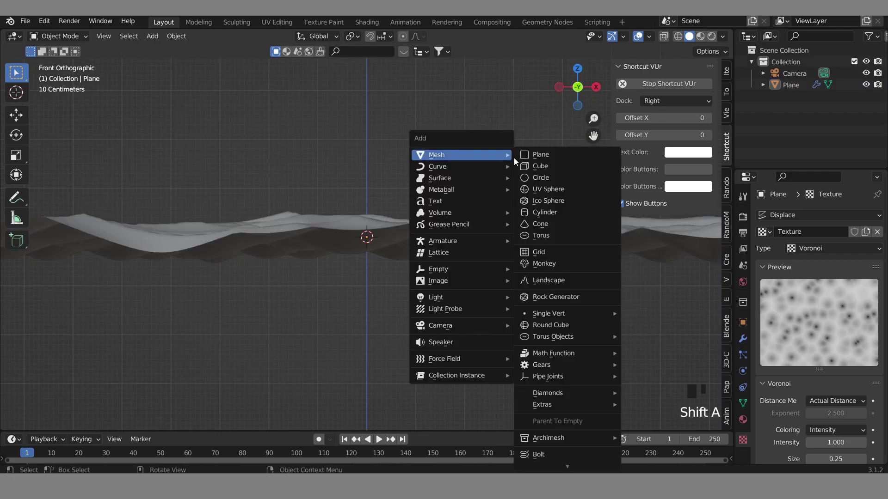
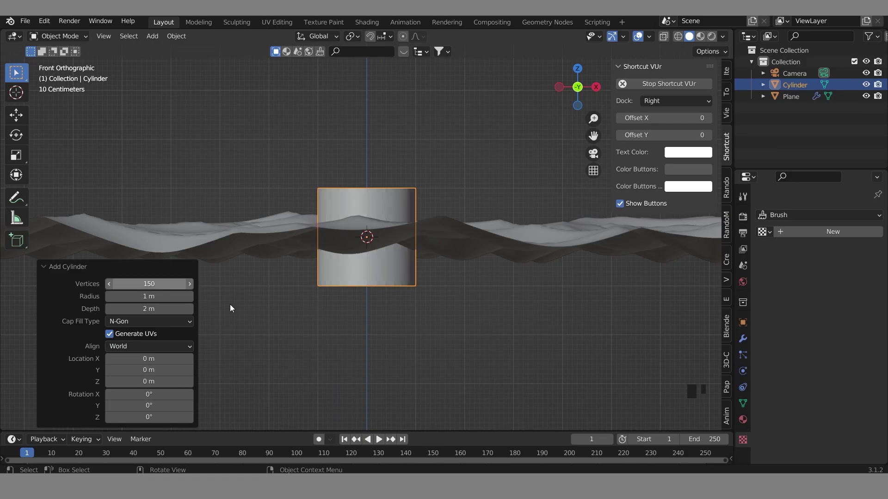
Add a 150-vertex cylinder pedestal on the dunes and scale it along Z.
middle_click(469, 253)
left_click_drag(468, 254, 491, 259)
left_click(491, 259)
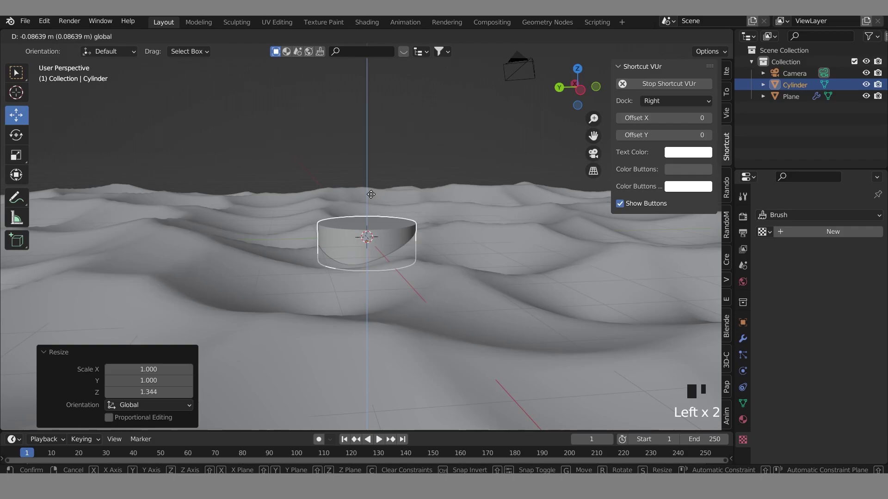
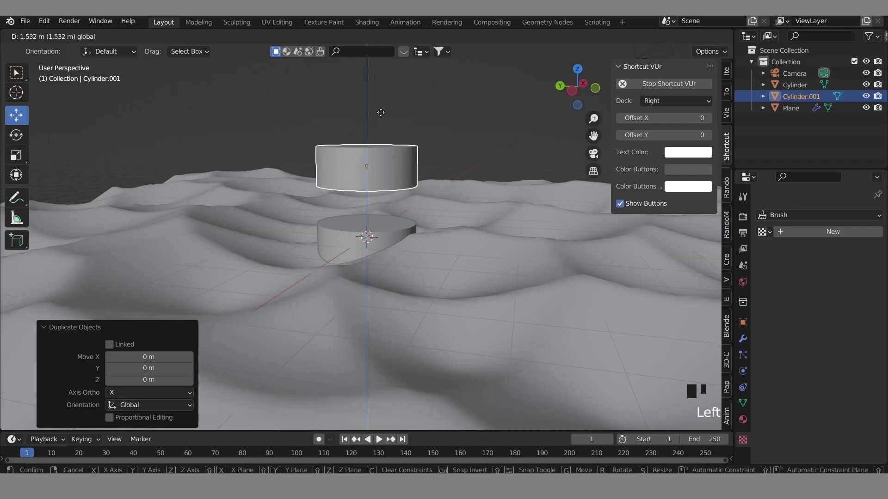
middle_click(541, 228)
left_click_drag(541, 228, 583, 260)
key("s")
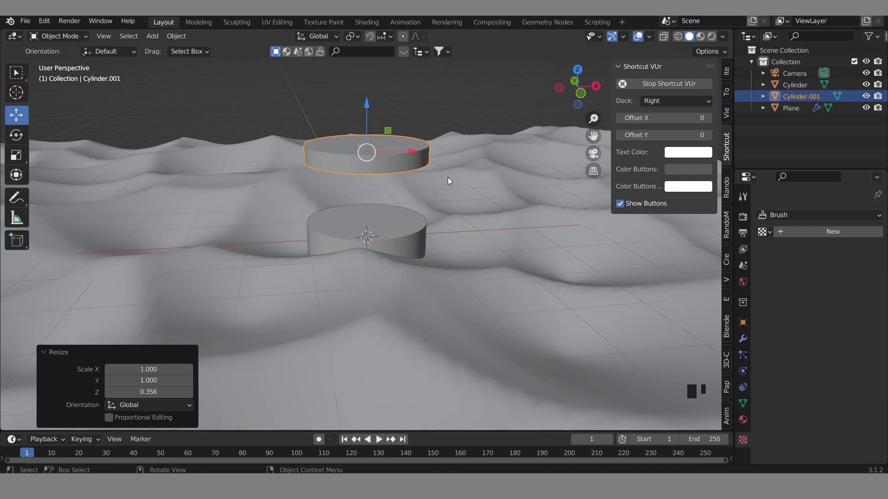
left_click_drag(487, 225, 465, 171)
scroll("up", 3)
left_click_drag(487, 172, 527, 172)
scroll("down", 3)
key("`")
Duplicate the cylinder into a raised flattened disc, then duplicate again as a taller inner cylinder.
middle_click(541, 228)
left_click_drag(541, 229, 505, 218)
scroll("down", 3)
middle_click(508, 225)
left_click_drag(508, 225, 482, 229)
left_click_drag(482, 229, 461, 219)
left_click(461, 219)
left_click_drag(464, 219, 410, 254)
left_click(410, 254)
left_click_drag(503, 272, 579, 295)
key("s")
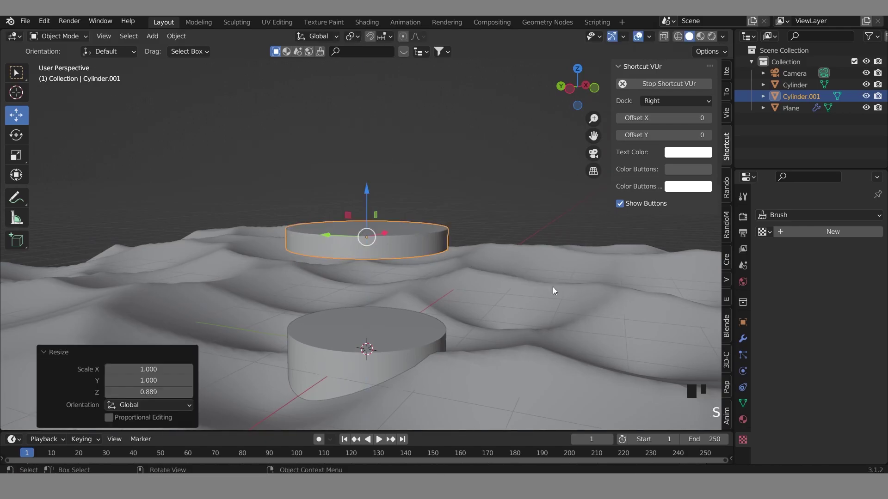
left_click(509, 201)
left_click(411, 226)
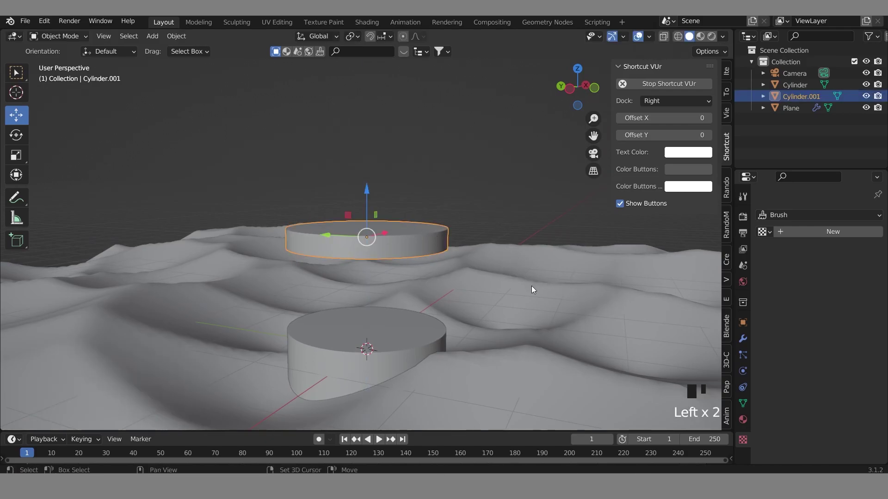
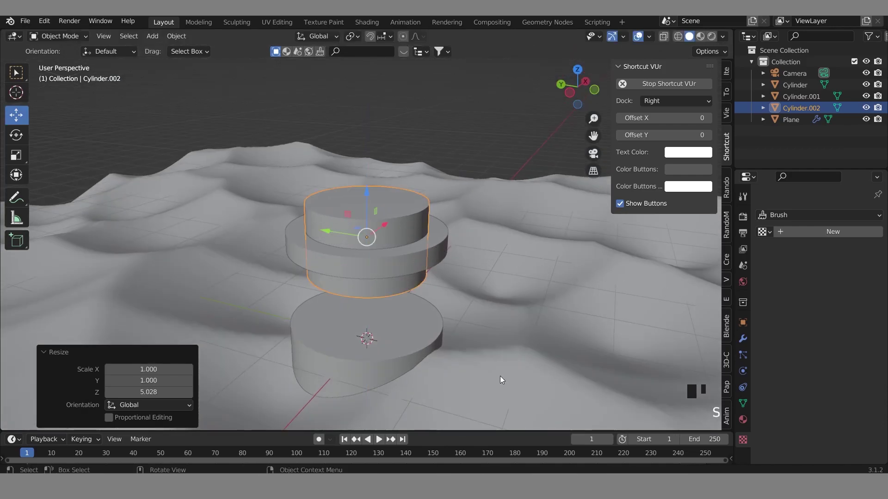
Select Cylinder.001 and add a Boolean modifier from its modifier settings.
left_click(423, 246)
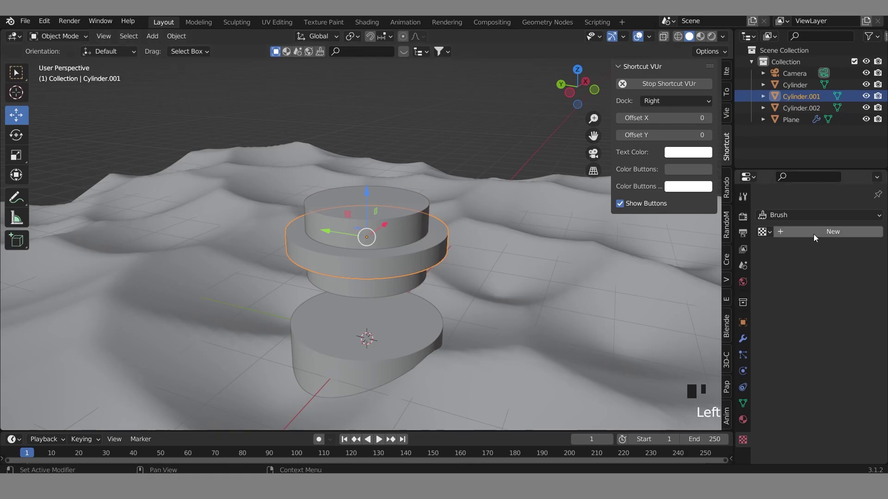
left_click(747, 345)
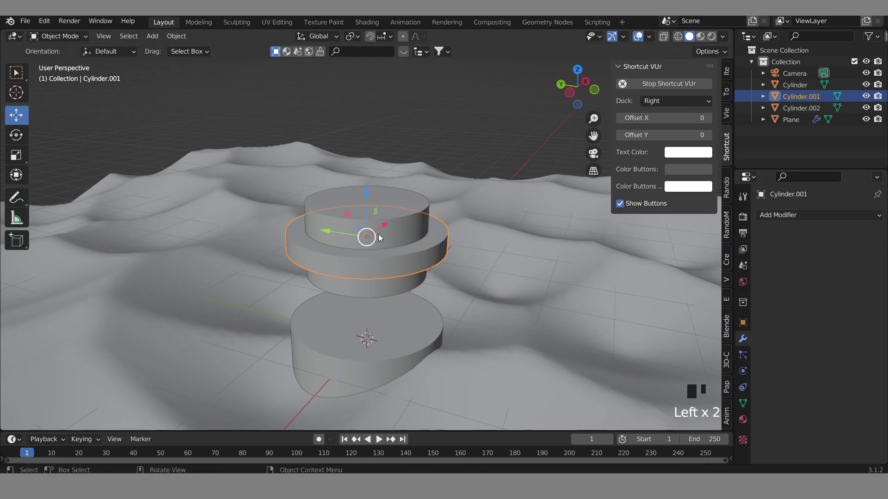
left_click_drag(384, 262, 528, 235)
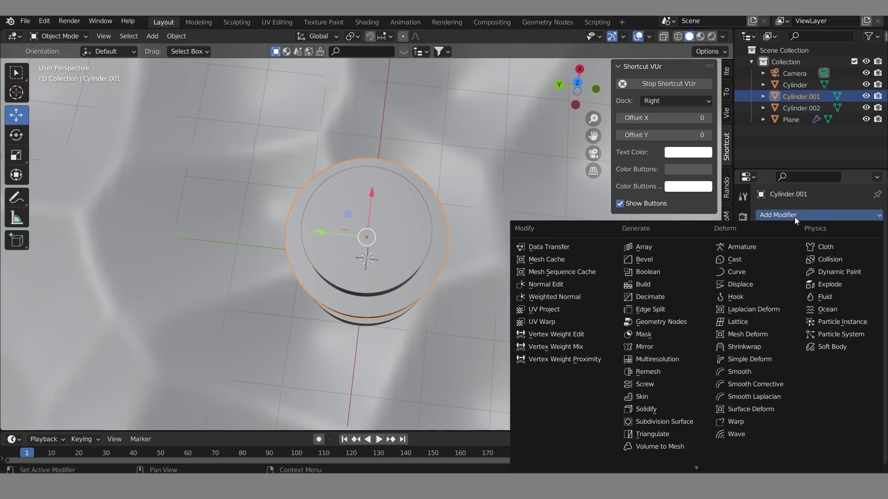
left_click_drag(661, 280, 830, 253)
left_click(868, 280)
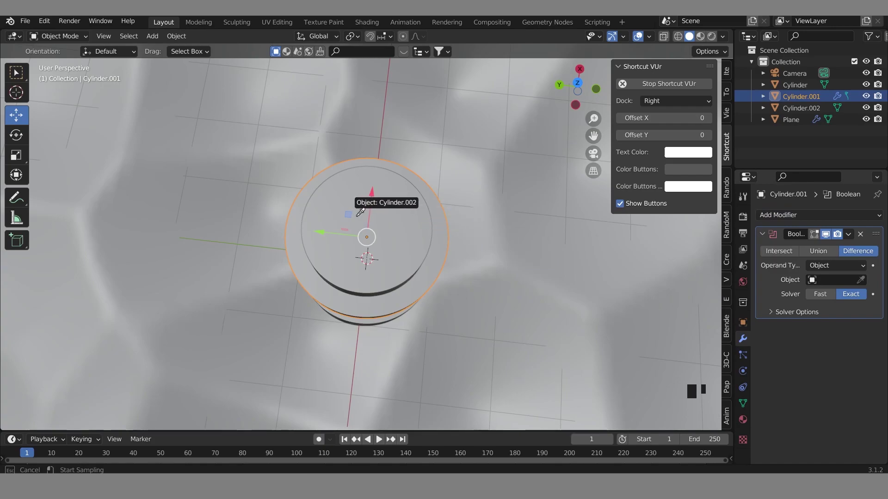
Set the Boolean to Difference with Cylinder.002 as cutter, hollowing the disc into a ring.
left_click_drag(407, 246, 405, 249)
scroll("up", 3)
left_click_drag(421, 257, 424, 333)
left_click_drag(424, 333, 518, 340)
left_click_drag(518, 340, 855, 241)
left_click_drag(854, 241, 509, 231)
left_click(491, 233)
left_click(428, 234)
Switch to top view and select the inner cutting cylinder.
key("x")
middle_click(566, 323)
left_click_drag(566, 323, 534, 329)
left_click(533, 330)
left_click_drag(538, 320, 569, 300)
key("`")
left_click(506, 322)
Duplicate the inner cylinder, scale the copy to about 0.75 and enter Edit Mode.
key("shift+d")
key("s")
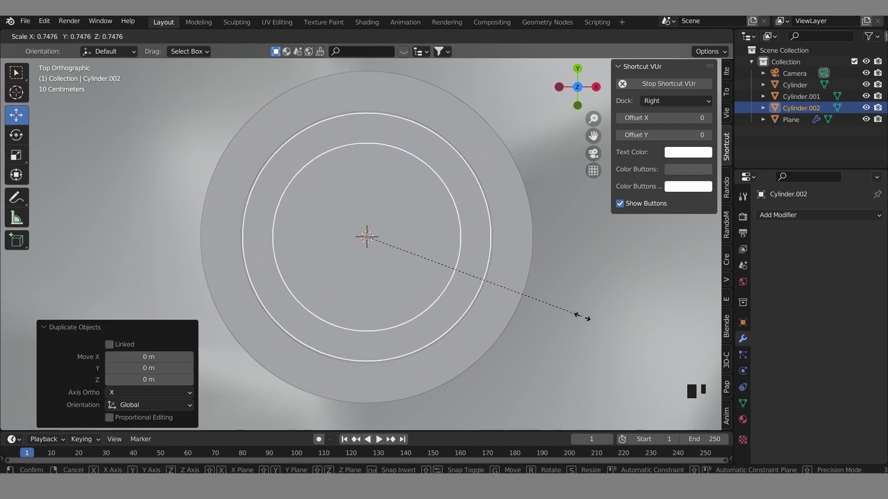
right_click(588, 310)
middle_click(589, 311)
scroll("up", 3)
key("Tab")
left_click_drag(580, 269, 125, 41)
left_click(125, 41)
Try deleting parts of the copy's mesh and undo the unwanted deletions.
key("x")
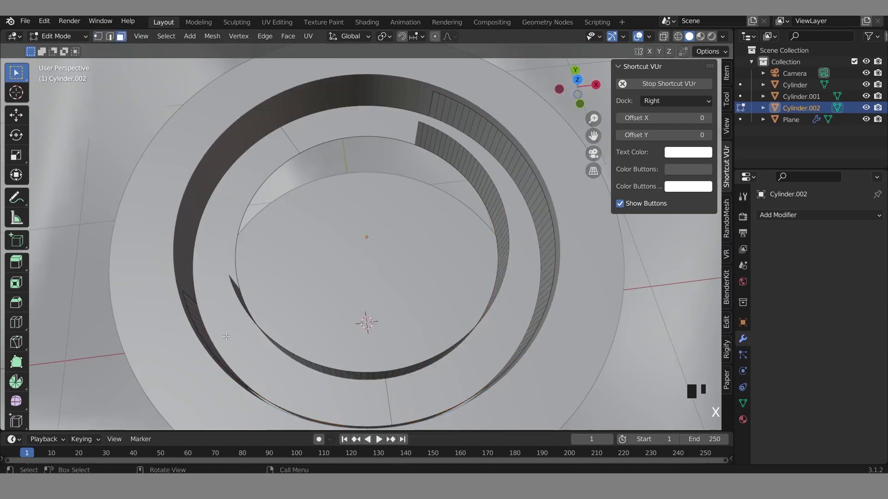
left_click(230, 350)
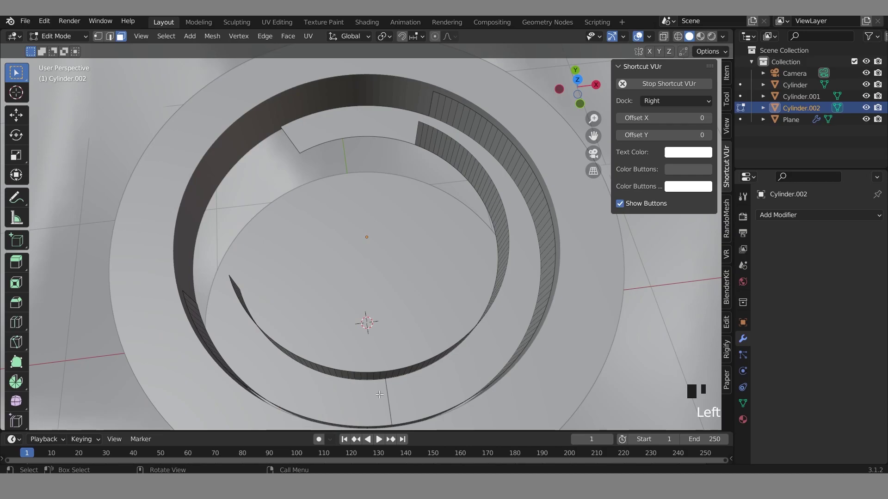
key("x")
left_click_drag(443, 388, 455, 223)
key("ctrl+z")
key("ctrl+z")
key("ctrl+z")
key("ctrl+z")
key("ctrl+z")
left_click_drag(482, 220, 540, 265)
left_click(540, 266)
left_click_drag(546, 248, 555, 281)
Delete the selected ring faces, reducing the copy to a thin curved wall.
key("x")
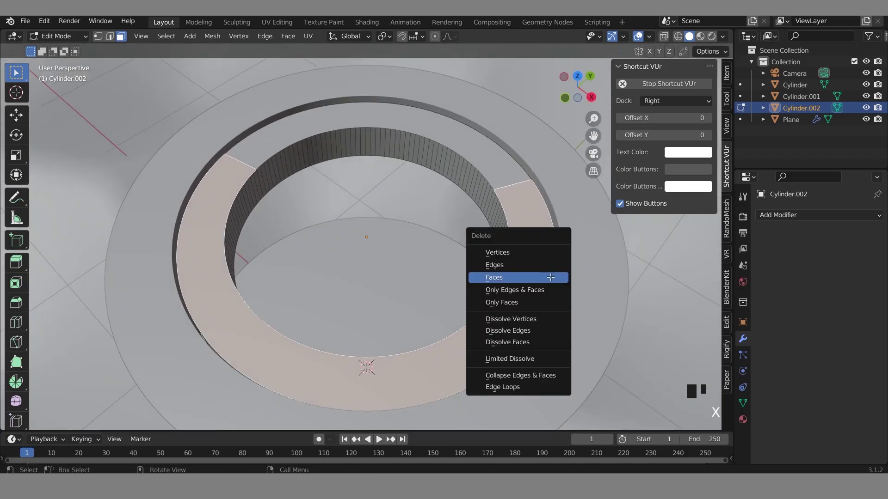
left_click(504, 146)
key("x")
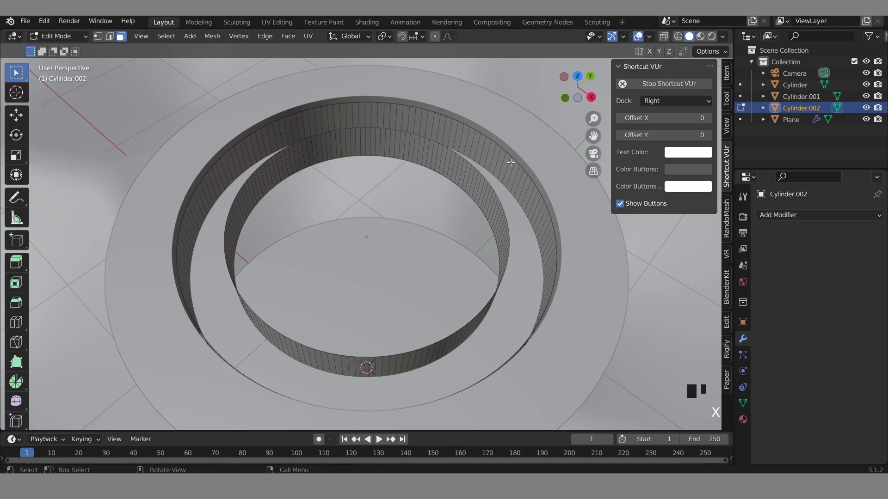
left_click(513, 212)
key("x")
left_click(239, 343)
key("x")
left_click_drag(312, 310, 288, 329)
left_click(287, 328)
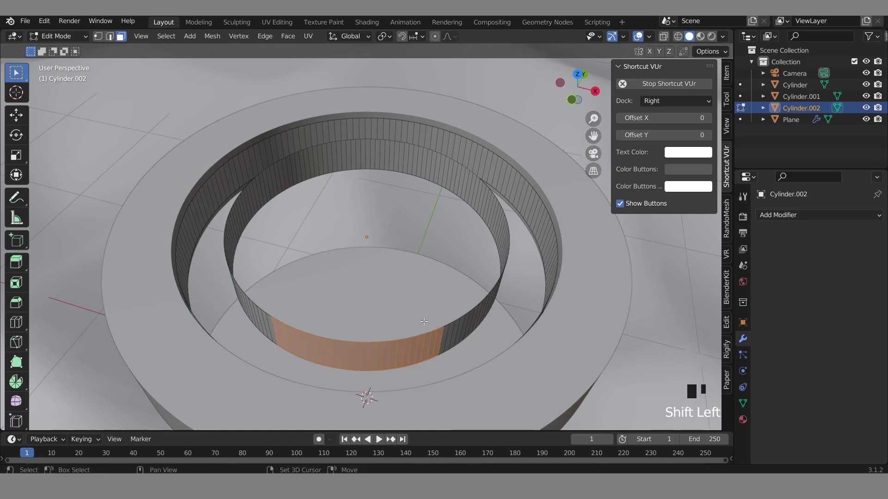
Walk the view closer and circle-select the inner band of faces around the ring.
left_click(430, 300)
middle_click(501, 304)
left_click_drag(501, 304, 221, 229)
left_click(220, 229)
middle_click(328, 288)
left_click_drag(328, 287, 222, 249)
left_click(222, 249)
key("shift+c")
scroll("up", 3)
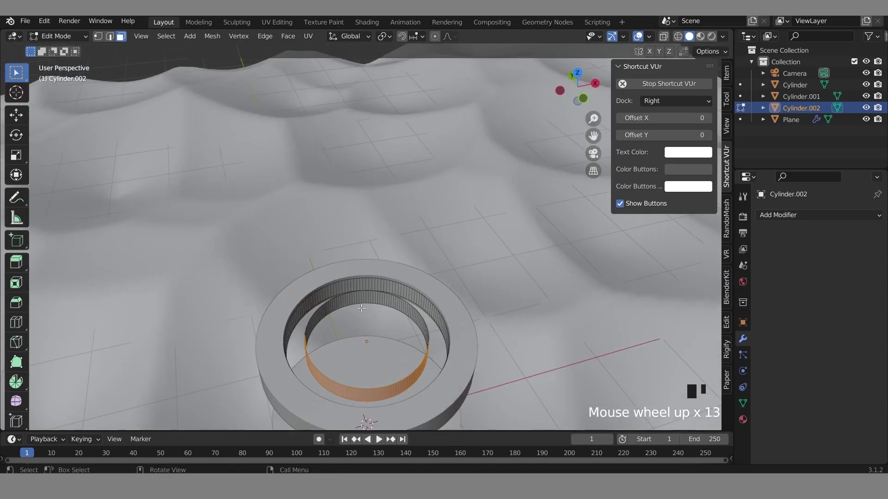
key("`")
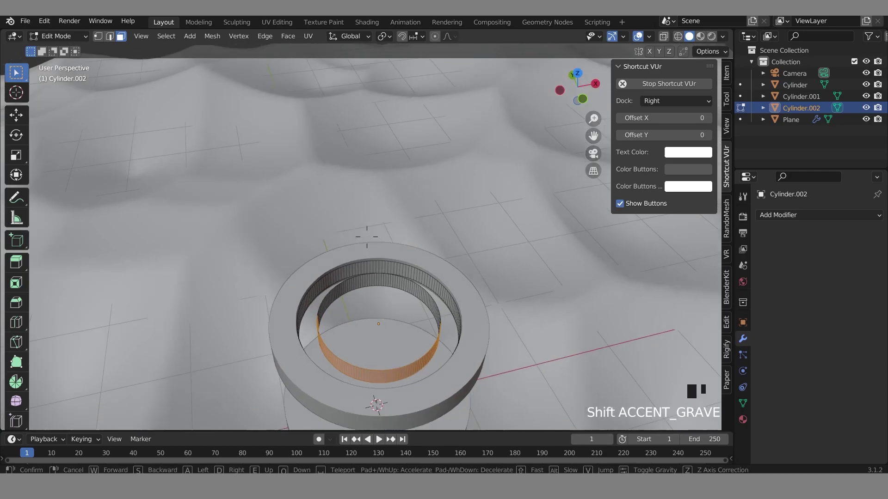
left_click_drag(336, 220, 317, 238)
key("c")
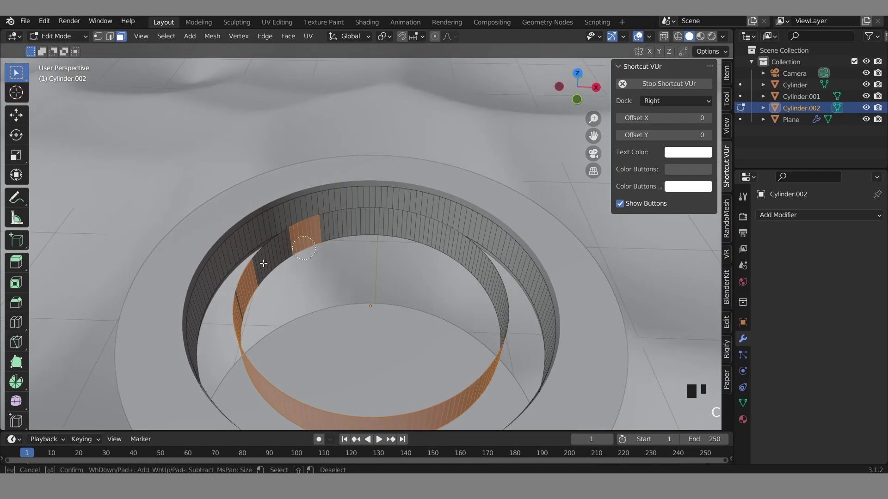
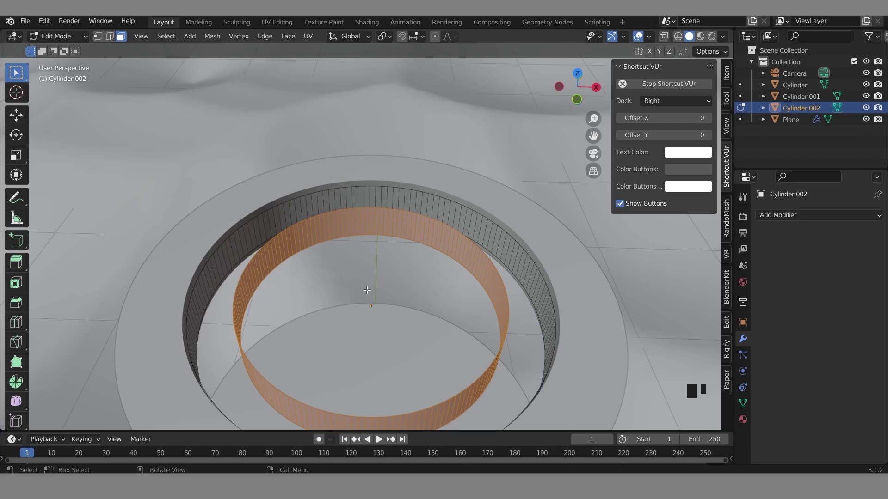
Separate the selected inner band into its own object via P > Selection and inspect it.
key("p")
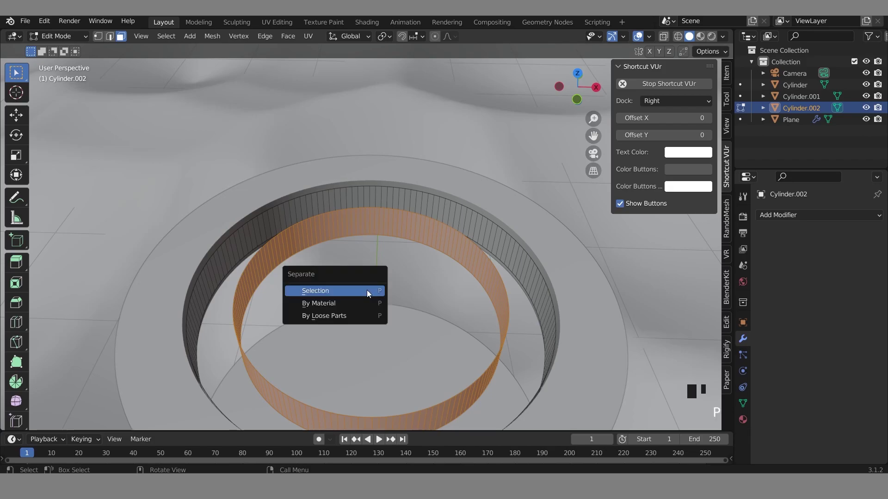
scroll("up", 3)
left_click_drag(483, 293, 475, 309)
middle_click(483, 293)
key("Tab")
left_click(491, 321)
scroll("down", 3)
middle_click(465, 343)
left_click_drag(464, 343, 463, 315)
middle_click(490, 338)
left_click(463, 315)
middle_click(487, 315)
left_click_drag(486, 314, 496, 322)
key("Tab")
Adjust the split with another Separate and a Ctrl+J join, checking the rings from around.
scroll("up", 3)
left_click(343, 331)
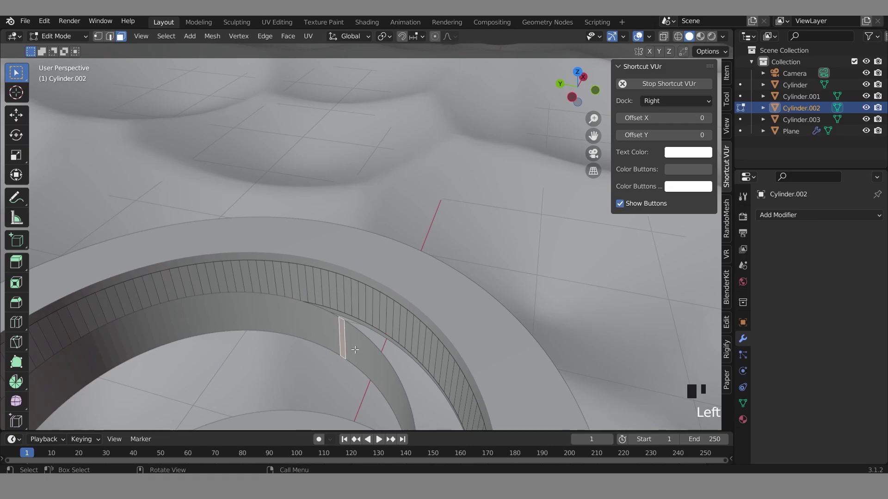
key("p")
key("Tab")
left_click(358, 352)
left_click(344, 339)
key("ctrl+j")
scroll("down", 3)
left_click_drag(507, 294, 431, 313)
left_click(430, 313)
left_click_drag(484, 302, 509, 315)
scroll("down", 3)
left_click_drag(506, 316, 431, 308)
left_click(431, 309)
left_click(417, 306)
From side view, lower Cylinder.004 about 0.2 m along Z so it sits beneath the wide ring.
key("`")
key("`")
key("`")
left_click(367, 189)
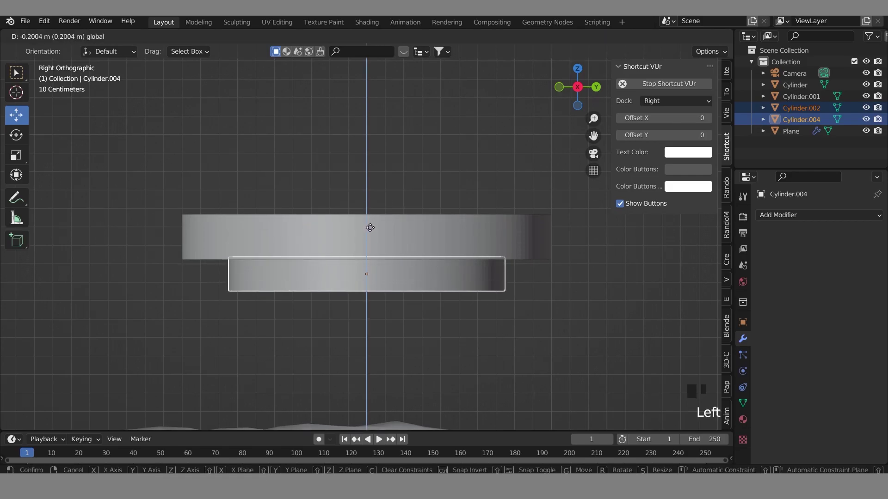
left_click_drag(452, 280, 453, 254)
left_click(454, 254)
left_click(453, 254)
key("`")
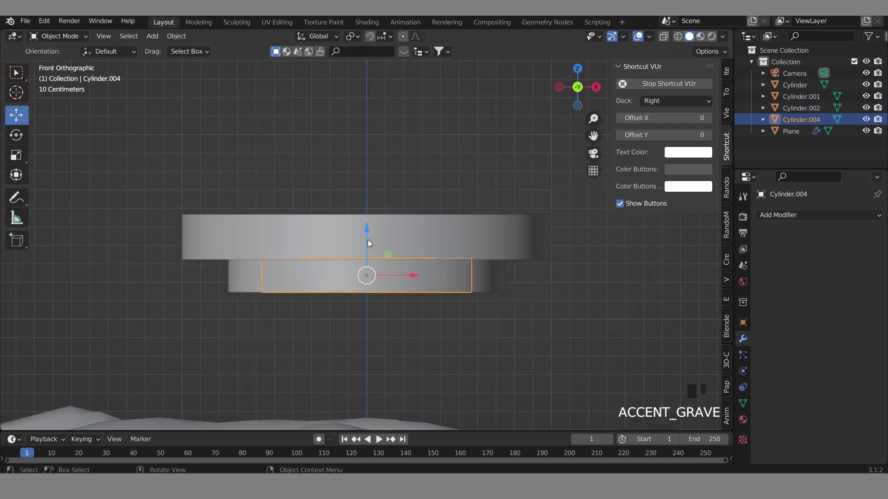
Select the widest top ring in side view, try a tilt on it alone and undo it.
left_click(370, 236)
left_click(493, 306)
left_click(454, 308)
left_click(619, 322)
left_click_drag(616, 321, 588, 314)
scroll("down", 3)
left_click_drag(585, 321, 601, 318)
left_click_drag(600, 318, 451, 251)
left_click(451, 251)
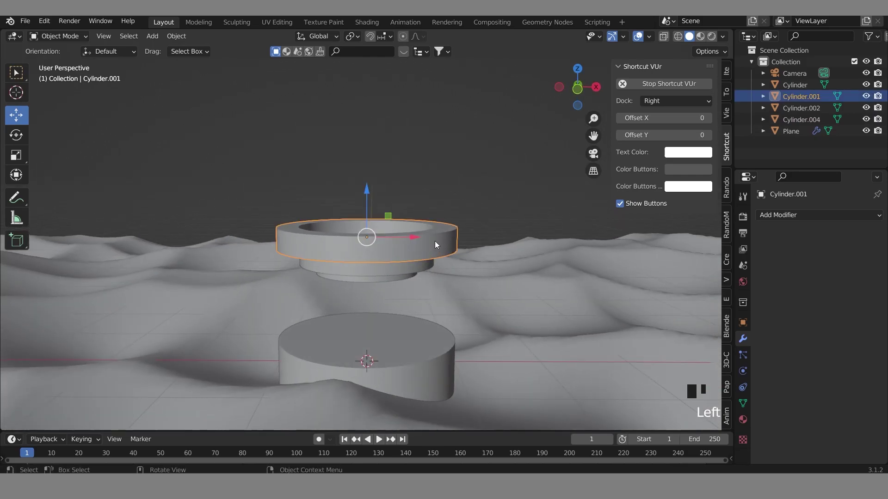
key("`")
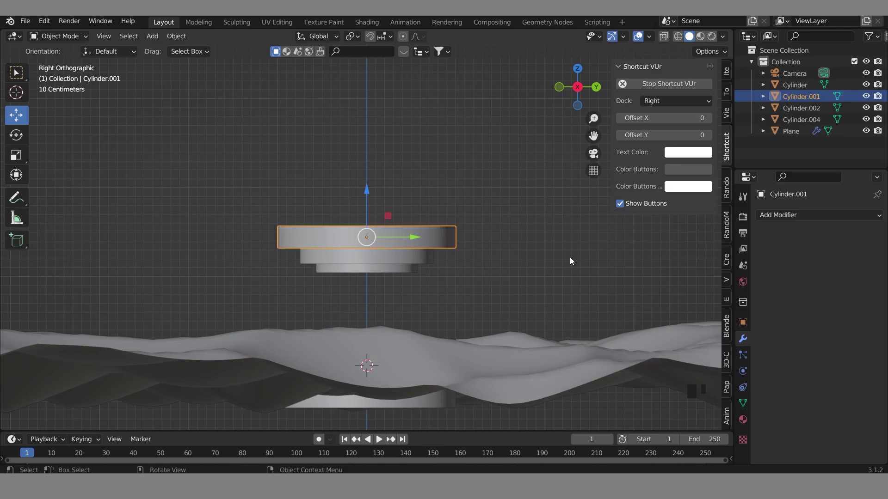
key("r")
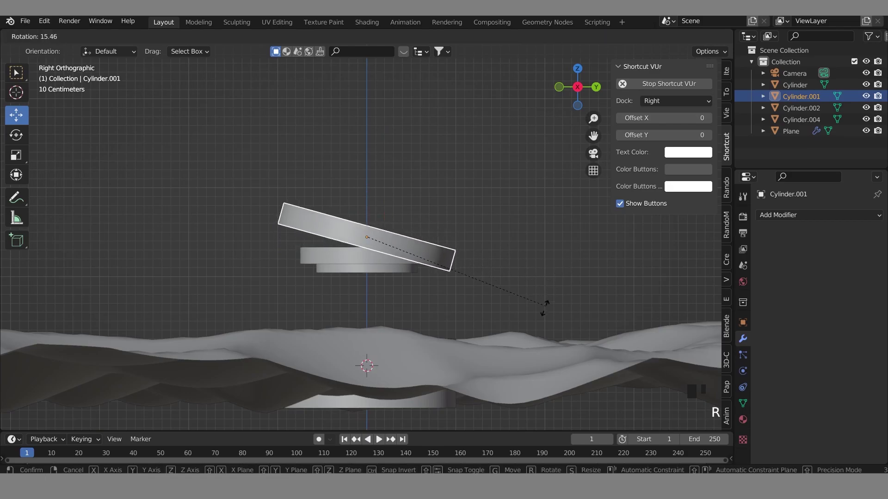
key("ctrl+z")
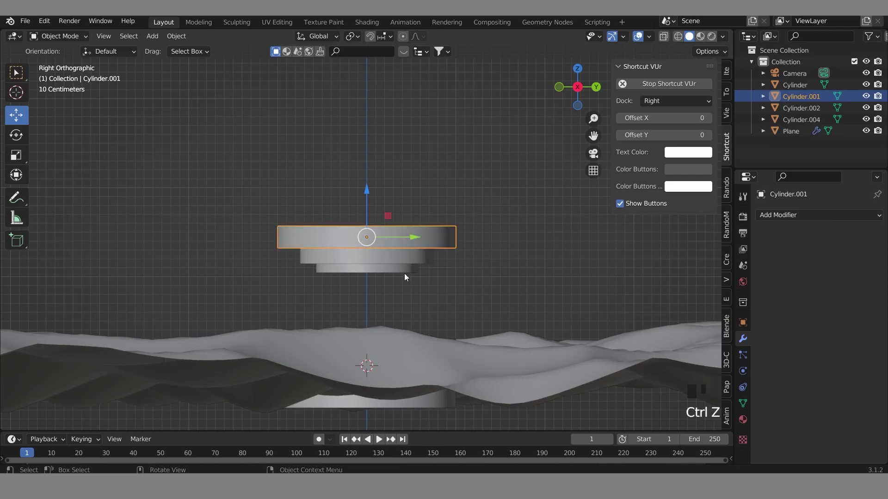
Add the other rings to the selection and rotate all three together about 20 degrees.
left_click(404, 264)
left_click(400, 275)
left_click(372, 212)
key("r")
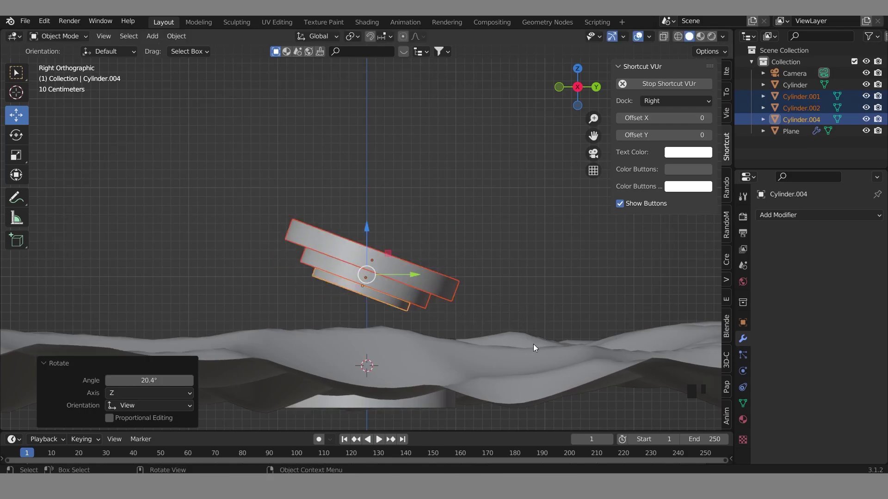
left_click(533, 311)
left_click_drag(479, 309, 467, 314)
left_click_drag(593, 304, 654, 319)
scroll("down", 3)
left_click_drag(618, 347, 601, 362)
scroll("up", 3)
left_click_drag(599, 363, 606, 351)
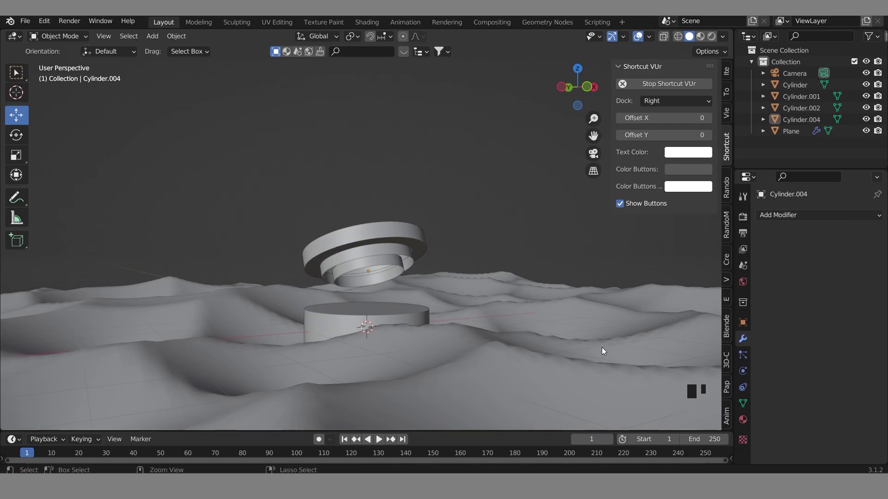
Through the camera view, move the camera with G so rings and pedestal sit centred in frame.
key("KP_0")
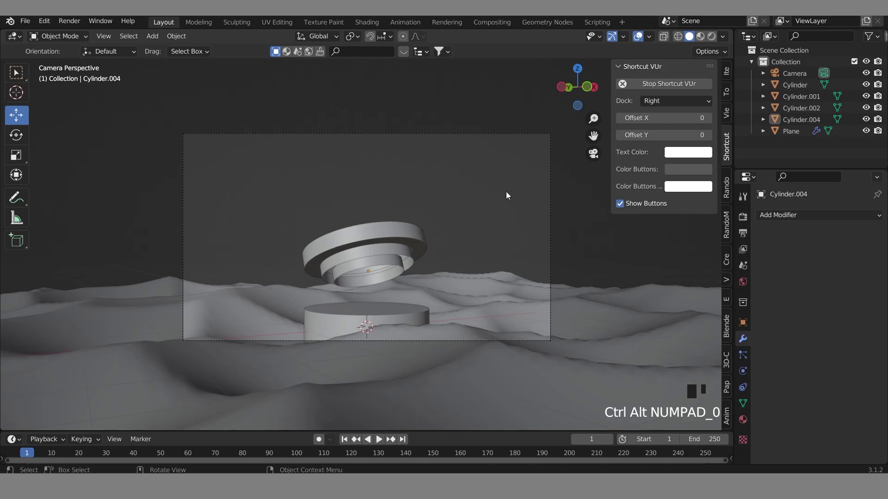
left_click_drag(559, 211, 574, 218)
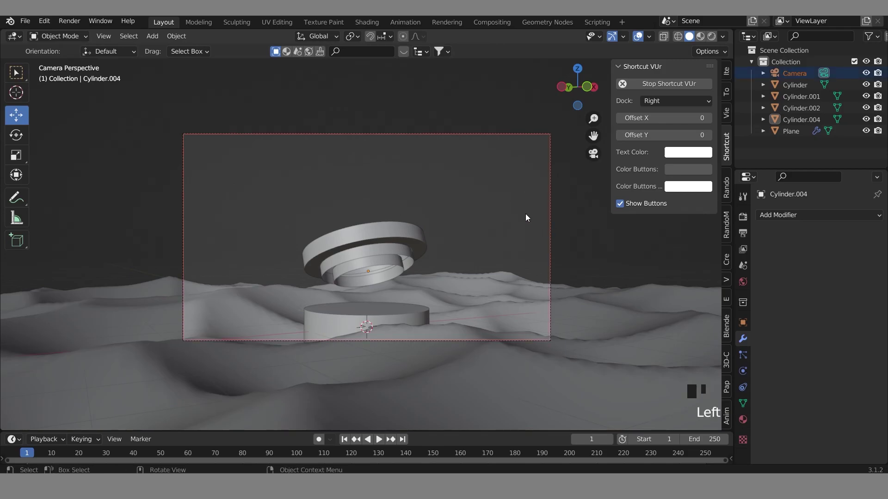
key("g")
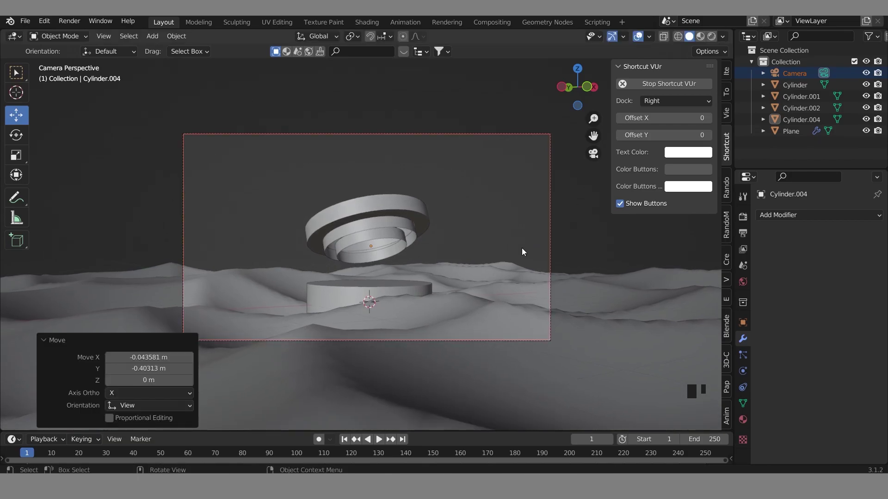
key("g")
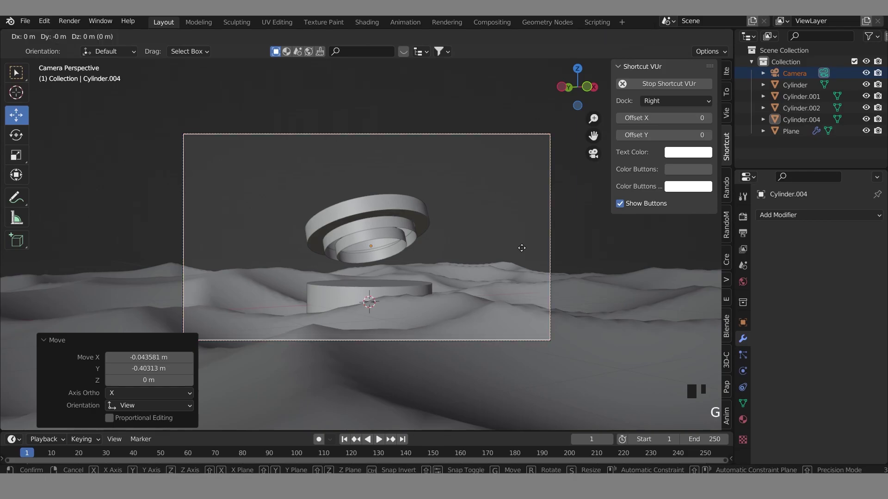
left_click(525, 238)
scroll("up", 3)
scroll("down", 3)
key("n")
Orbit around the pedestal and tilted rings to inspect the composition.
left_click(587, 227)
middle_click(600, 223)
middle_click(524, 245)
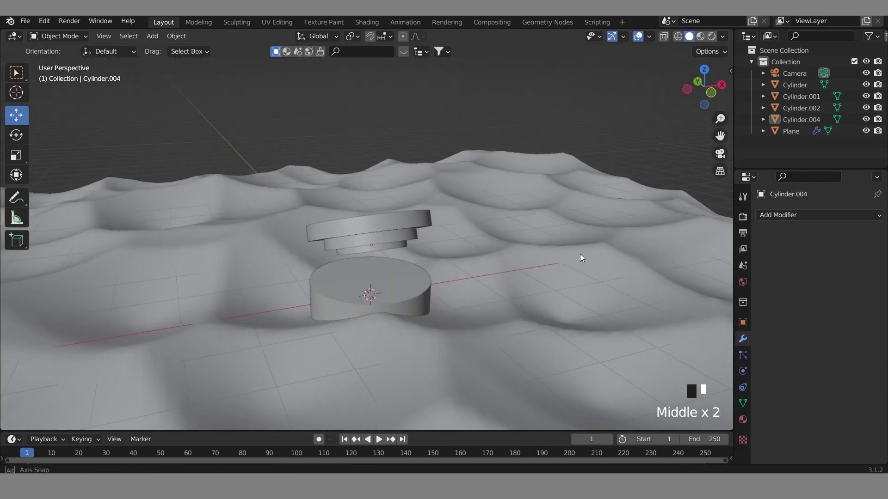
left_click(466, 303)
scroll("up", 3)
right_click(551, 246)
middle_click(551, 246)
middle_click(539, 301)
scroll("down", 3)
middle_click(507, 309)
left_click_drag(507, 309, 639, 188)
left_click(639, 187)
left_click(639, 187)
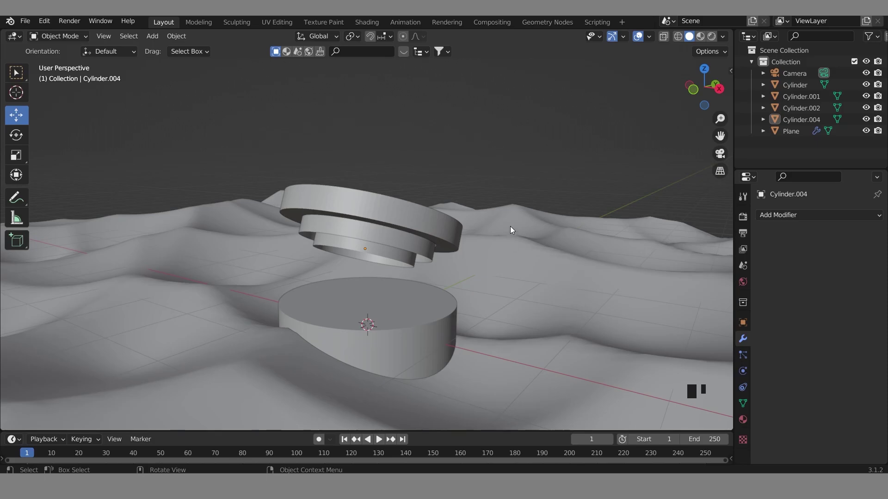
Select the dune terrain Plane to bring up its subdivision and displacement modifiers.
left_click(514, 228)
left_click(529, 192)
left_click(519, 257)
left_click(546, 171)
left_click(521, 309)
left_click(567, 147)
left_click(526, 266)
left_click_drag(496, 288, 430, 306)
middle_click(495, 288)
scroll("up", 3)
scroll("down", 3)
middle_click(412, 285)
left_click_drag(412, 285, 509, 163)
left_click(510, 164)
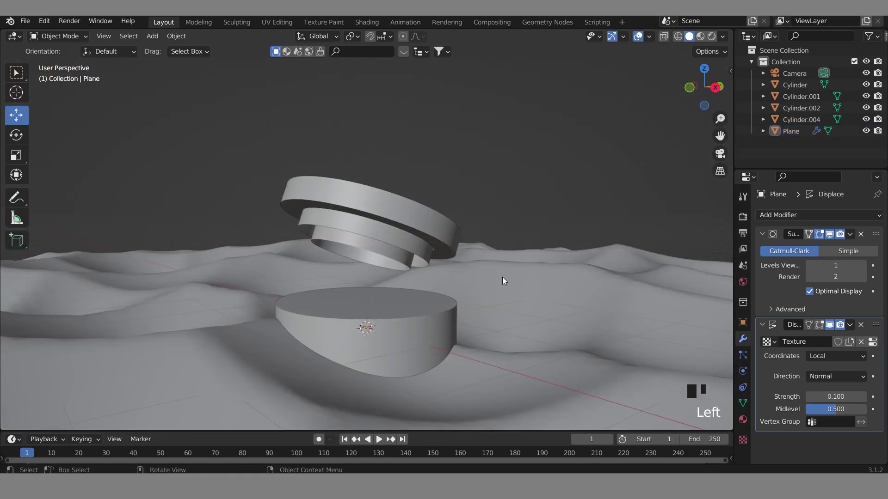
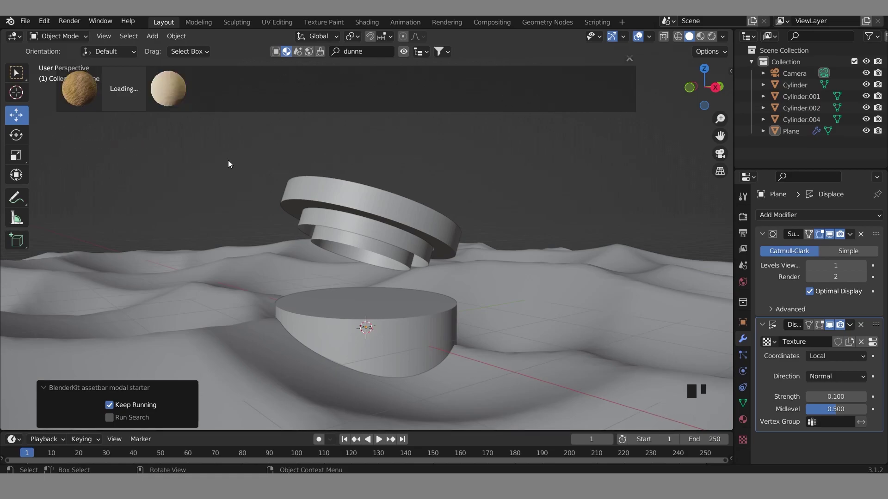
With the dune terrain selected, search 'dunne' in the BlenderKit asset bar.
left_click(246, 318)
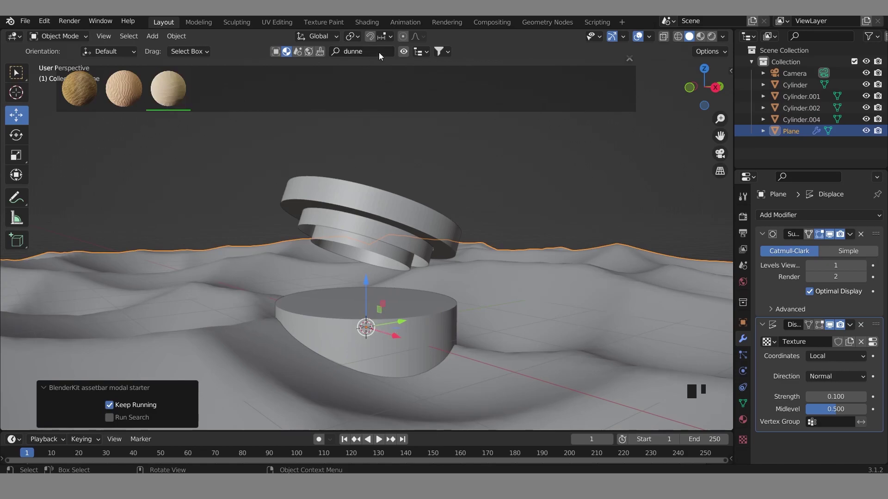
left_click_drag(378, 53, 412, 52)
left_click_drag(412, 51, 413, 128)
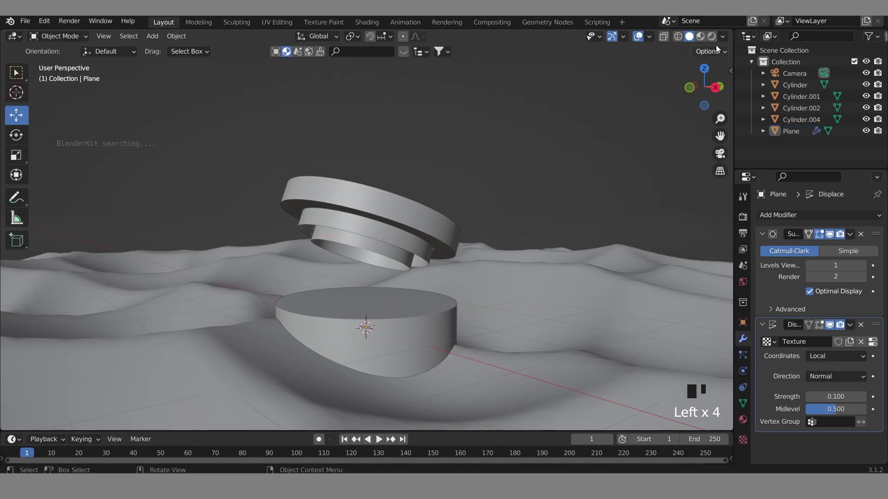
left_click_drag(714, 62, 712, 78)
left_click(728, 159)
left_click(577, 298)
left_click(573, 248)
left_click(549, 366)
left_click(583, 260)
Switch the viewport to Material Preview so the terrain shows its brown surface.
left_click_drag(575, 303, 543, 326)
scroll("up", 3)
left_click_drag(603, 331, 494, 344)
left_click_drag(494, 344, 723, 160)
middle_click(390, 324)
middle_click(550, 307)
left_click(723, 160)
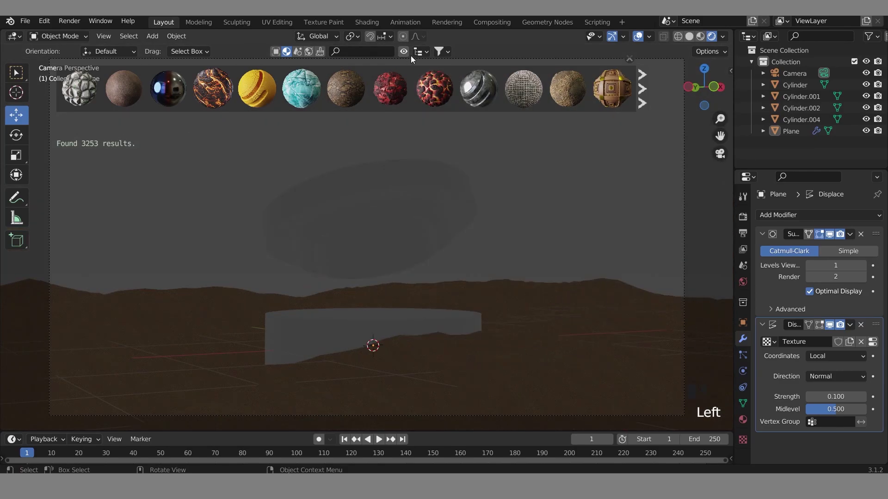
Confirm the BlenderKit add-on in Preferences, filter free results (419 found) and close Preferences.
left_click_drag(412, 58, 469, 134)
middle_click(532, 173)
left_click_drag(533, 172, 369, 61)
left_click_drag(53, 24, 133, 270)
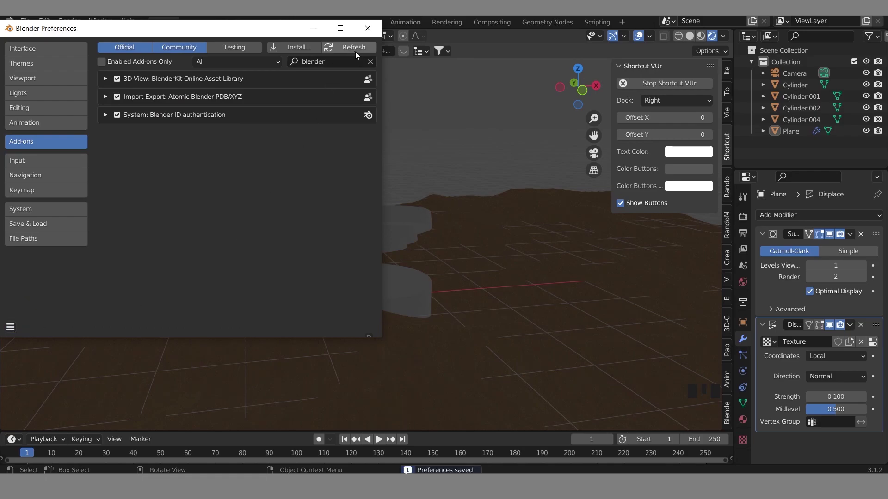
left_click_drag(403, 95, 415, 125)
left_click_drag(436, 219, 457, 260)
left_click(458, 259)
left_click(494, 140)
left_click(494, 140)
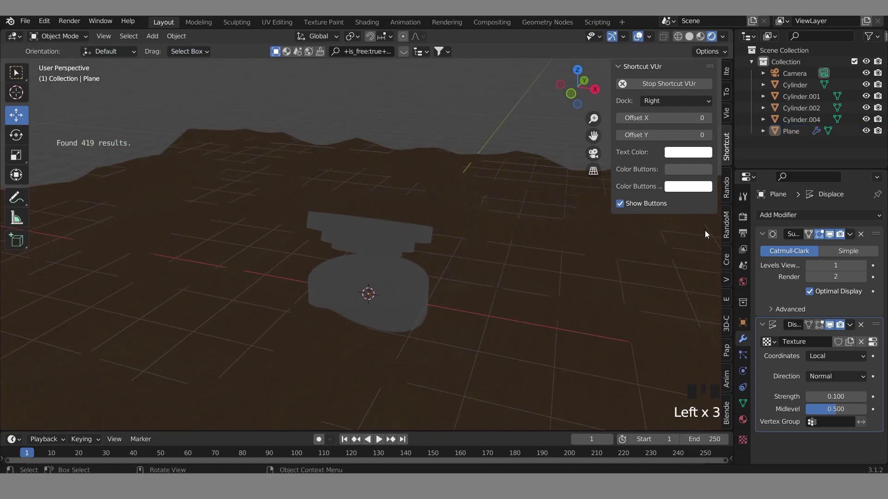
Give the dunes the sand material and set rendered Cycles preview with viewport samples at 128.
left_click(745, 223)
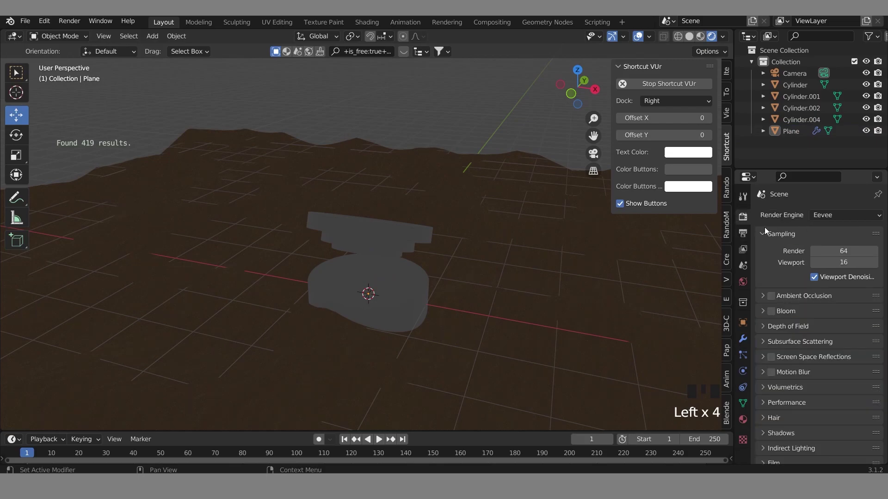
left_click_drag(832, 216, 649, 270)
left_click_drag(649, 269, 844, 242)
left_click_drag(844, 242, 568, 285)
left_click_drag(568, 285, 525, 119)
left_click(524, 119)
left_click(746, 289)
left_click(846, 294)
left_click_drag(562, 289, 476, 287)
left_click(476, 287)
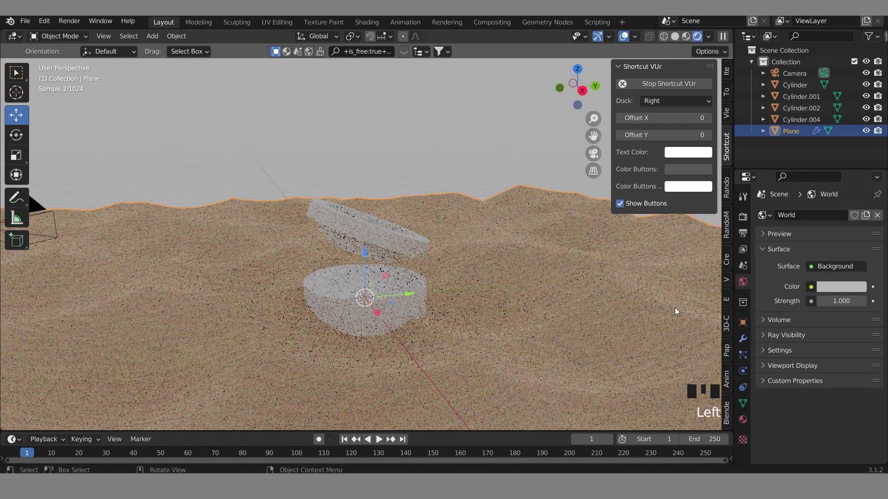
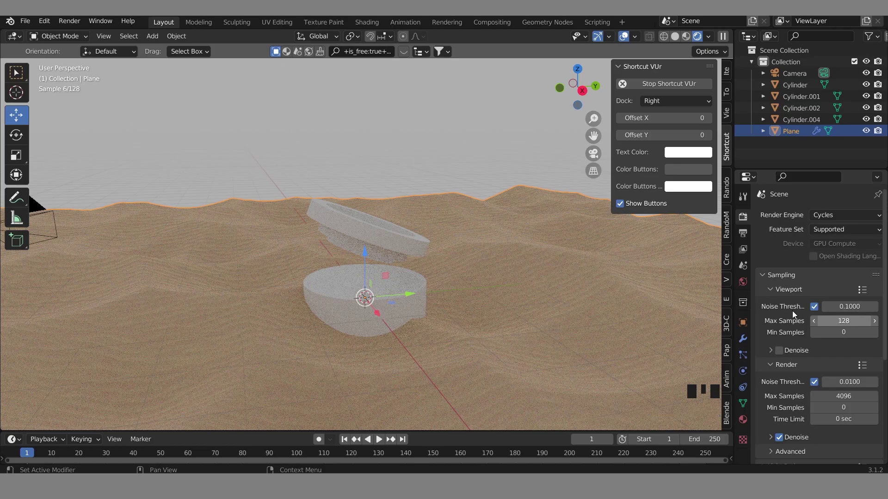
Look through the scene camera at the pedestal below and floating rings above the sand.
left_click_drag(647, 333, 595, 156)
left_click(596, 156)
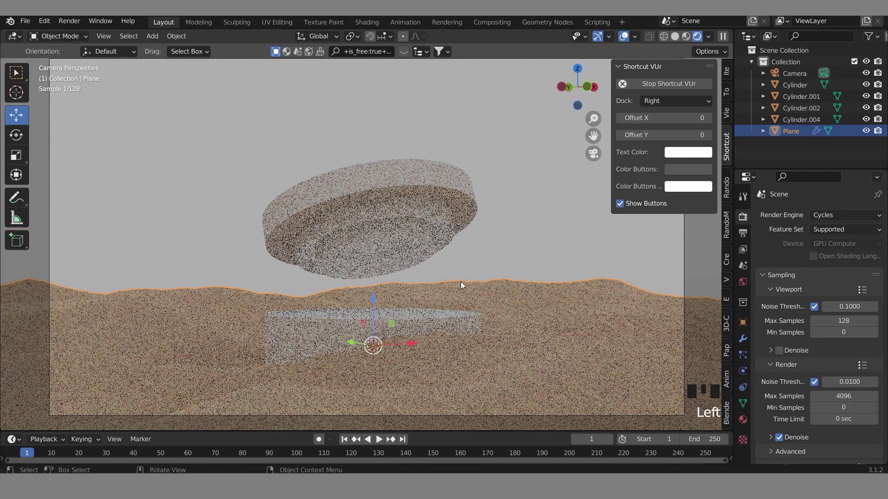
left_click(545, 234)
left_click(560, 238)
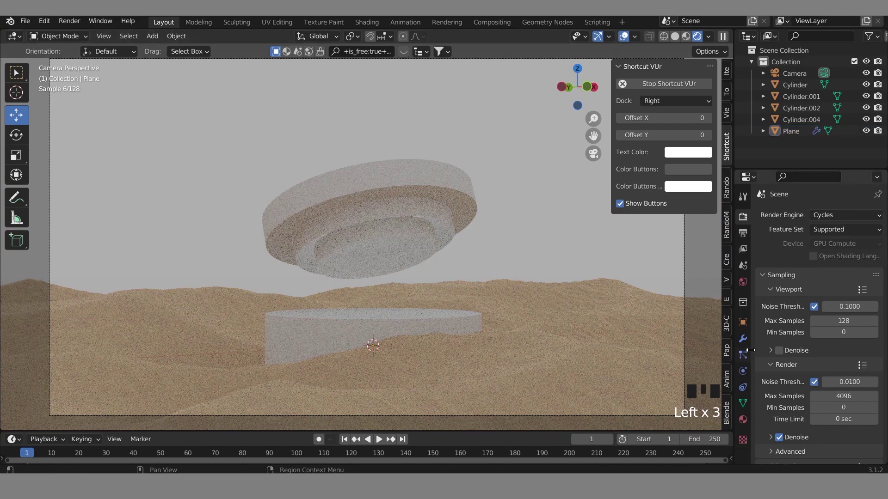
Set the World Properties background colour swatch to black so the scene goes dark.
left_click(746, 338)
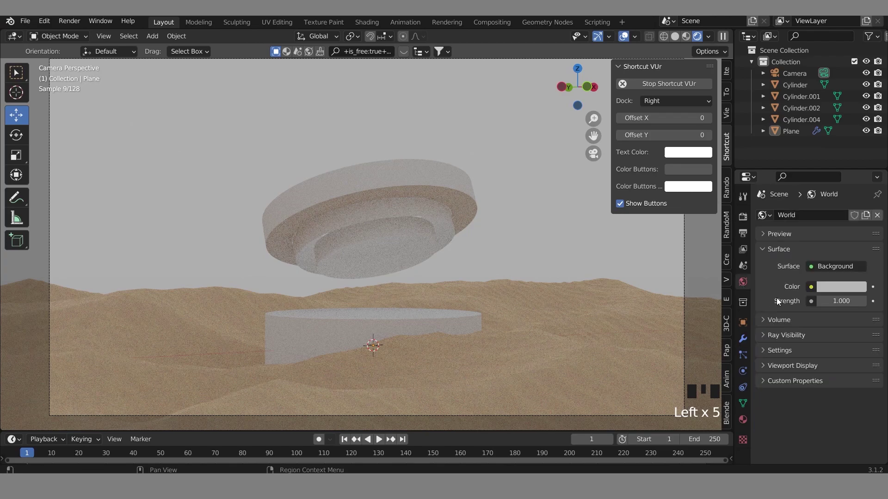
left_click(856, 291)
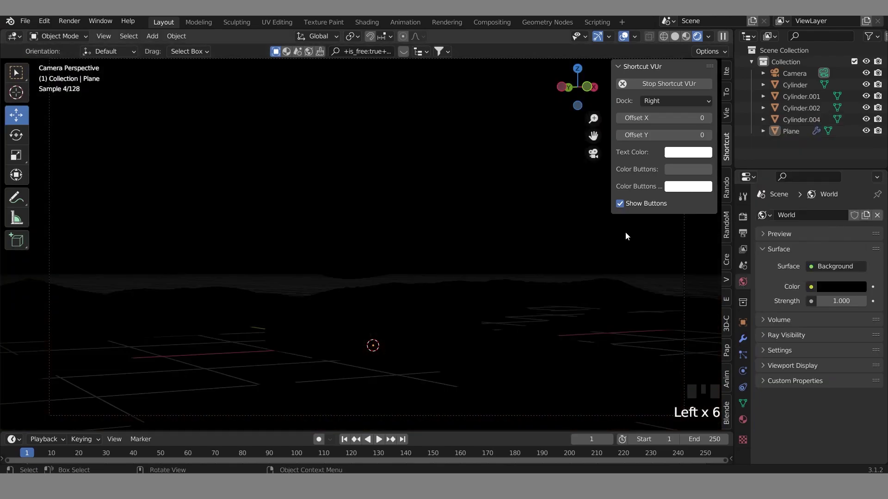
left_click(508, 231)
Navigate the viewport back to the rings and select the top floating ring.
middle_click(430, 254)
scroll("up", 3)
left_click(454, 243)
middle_click(471, 221)
left_click(478, 216)
left_click(470, 216)
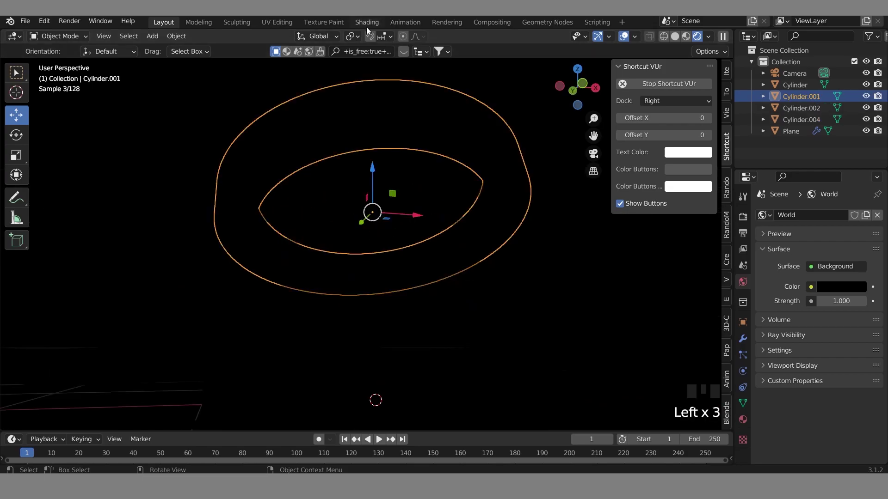
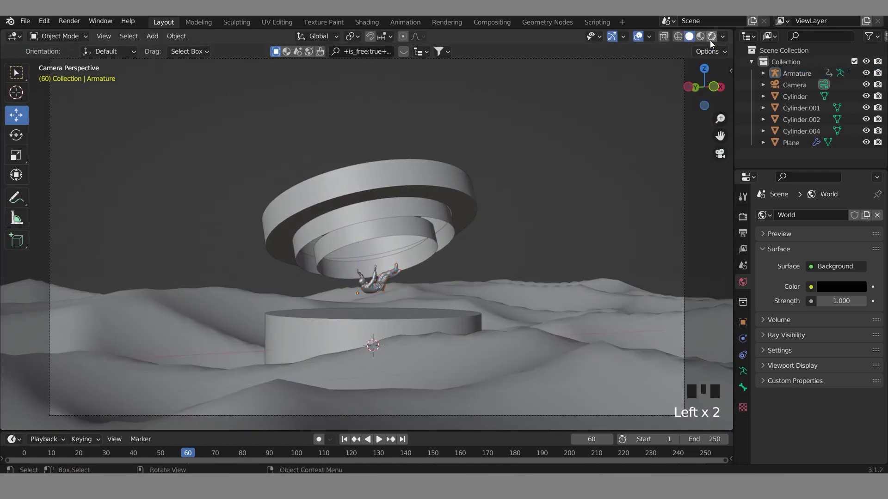
In Rendered shading, move the falling figure's armature up inside the glowing ring, then return to Solid.
left_click(607, 119)
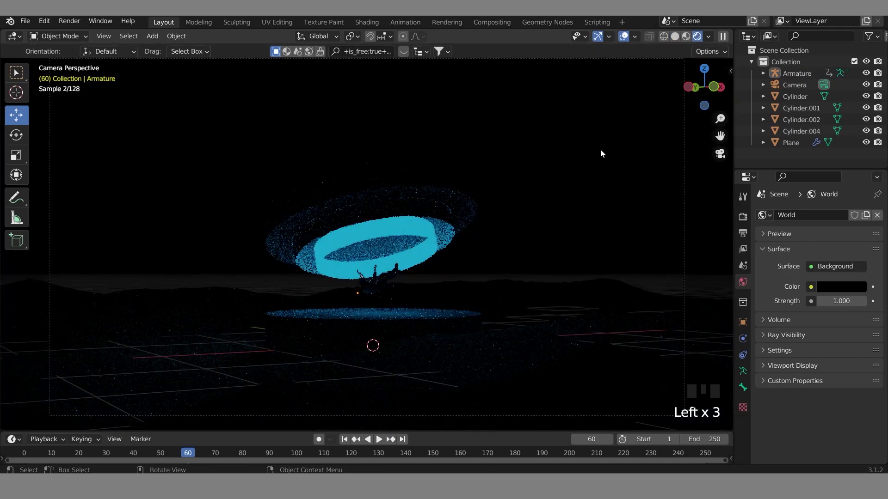
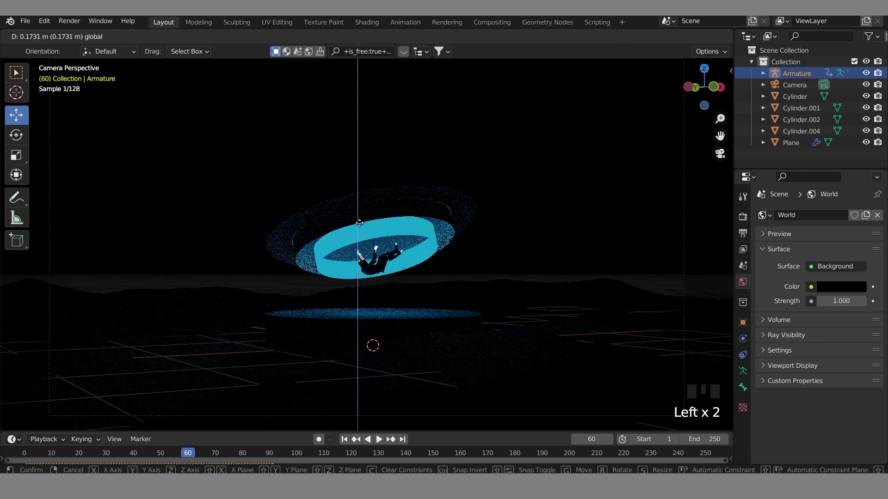
left_click(568, 187)
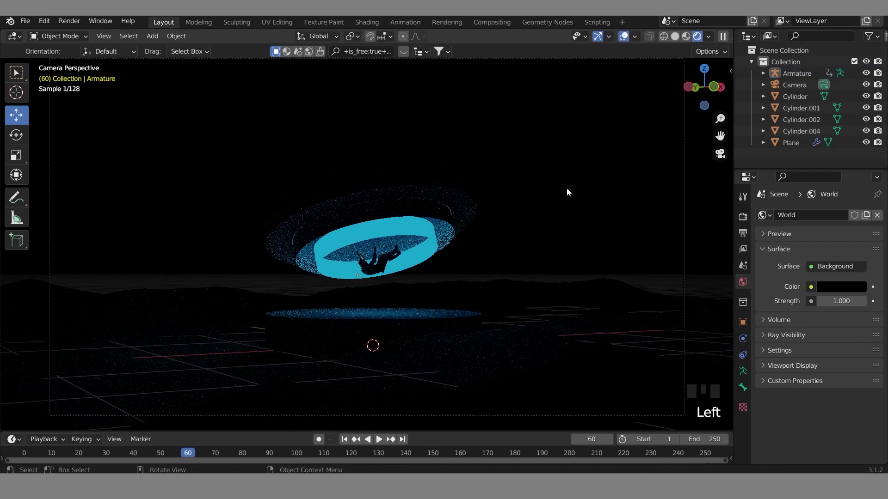
left_click(599, 135)
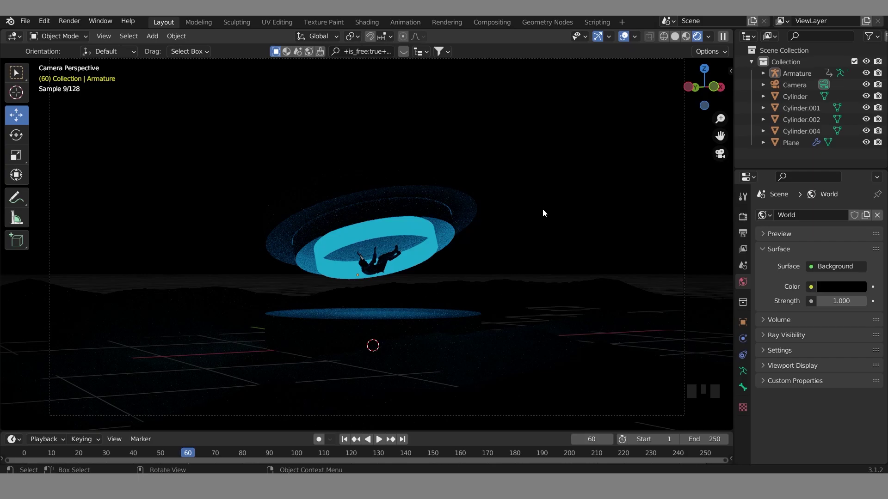
left_click(675, 40)
Orbit and zoom toward the ring stack and select the top floating ring.
left_click_drag(632, 176, 523, 235)
scroll("up", 3)
left_click(472, 241)
left_click_drag(528, 239, 650, 188)
key("n")
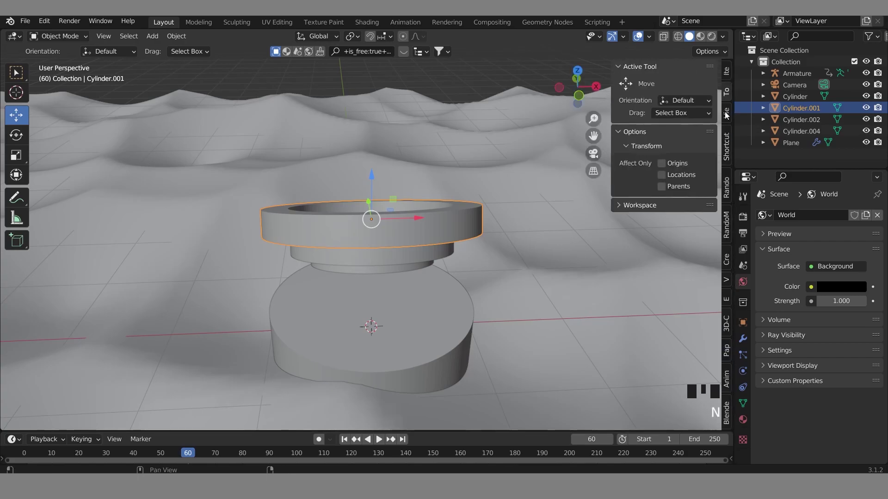
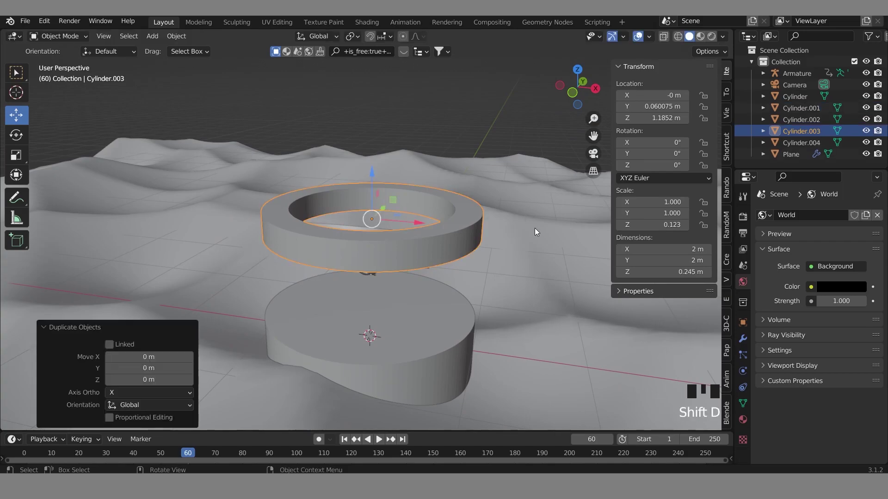
Flatten the duplicated top ring to 0.125 in Z, scale it slightly wider, and hide the original ring.
key("s")
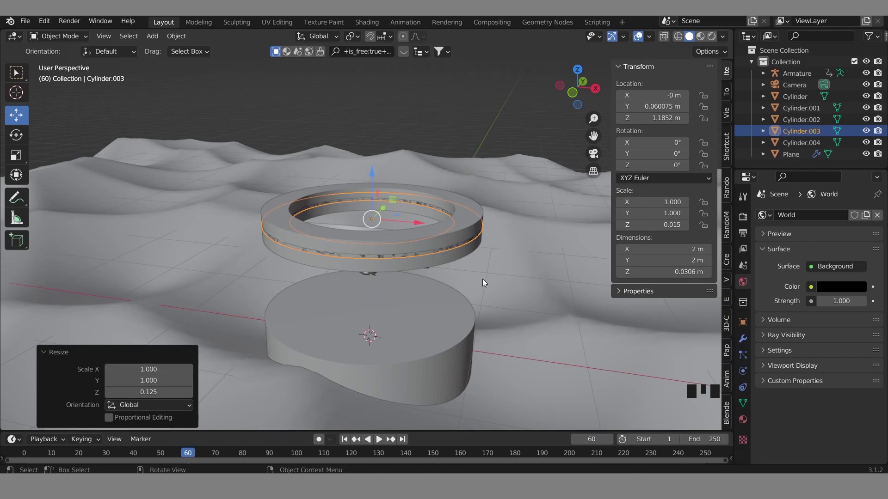
key("s")
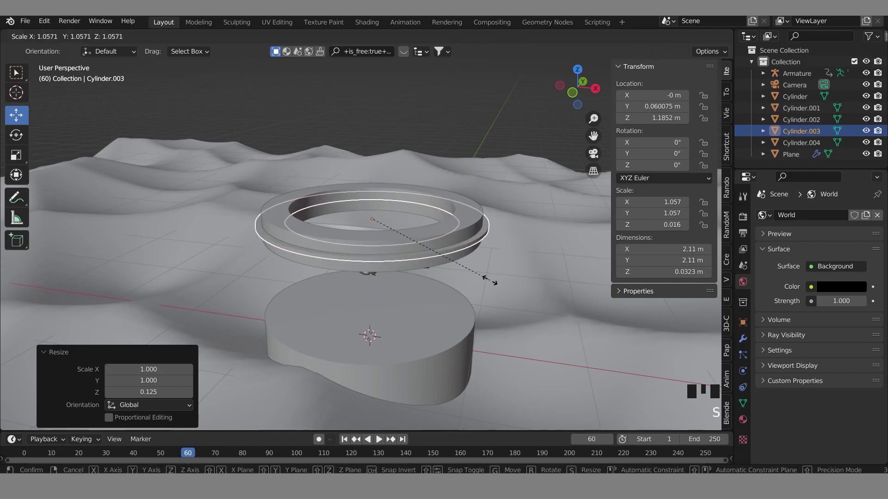
left_click(480, 225)
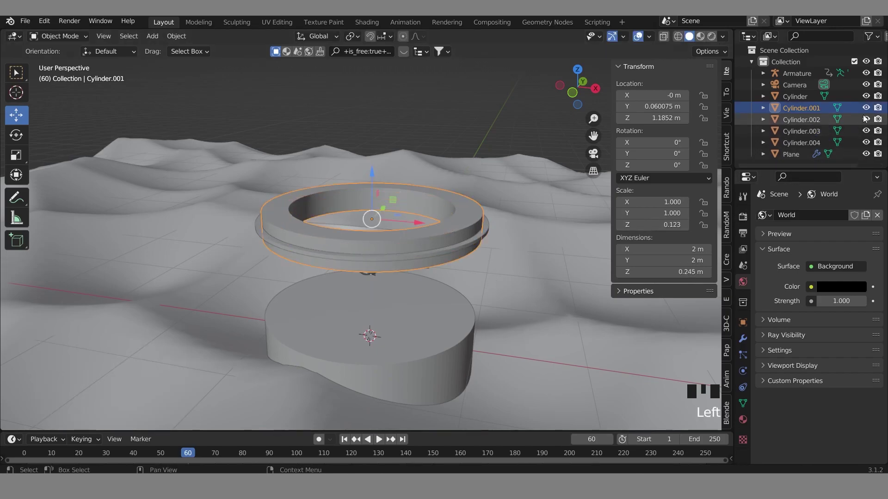
left_click(871, 110)
Zoom in on the thin ring copy and select it for editing.
left_click_drag(531, 247, 514, 285)
scroll("up", 3)
left_click(506, 291)
left_click_drag(524, 308, 528, 301)
In Edit Mode, delete the band's top faces as edges to leave open band walls.
key("Tab")
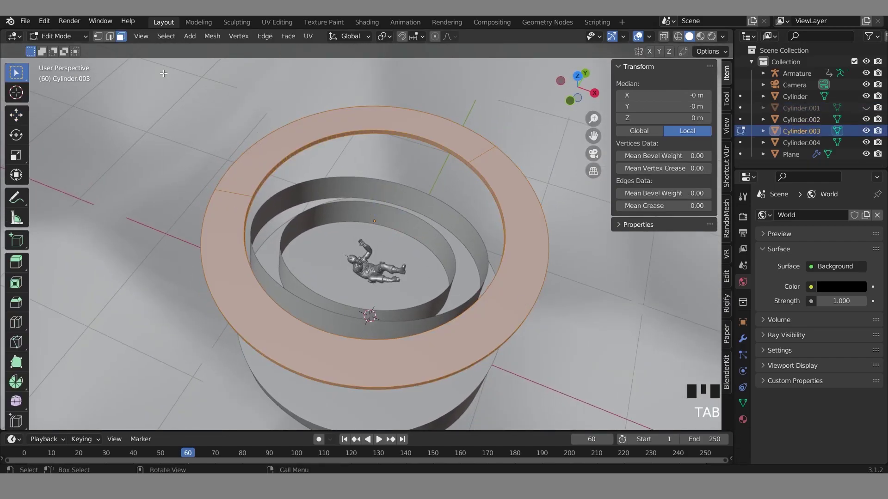
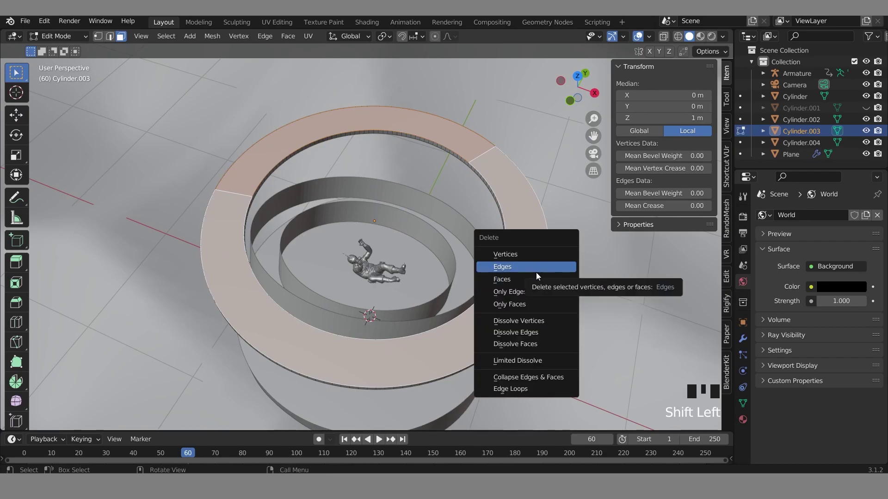
left_click(528, 276)
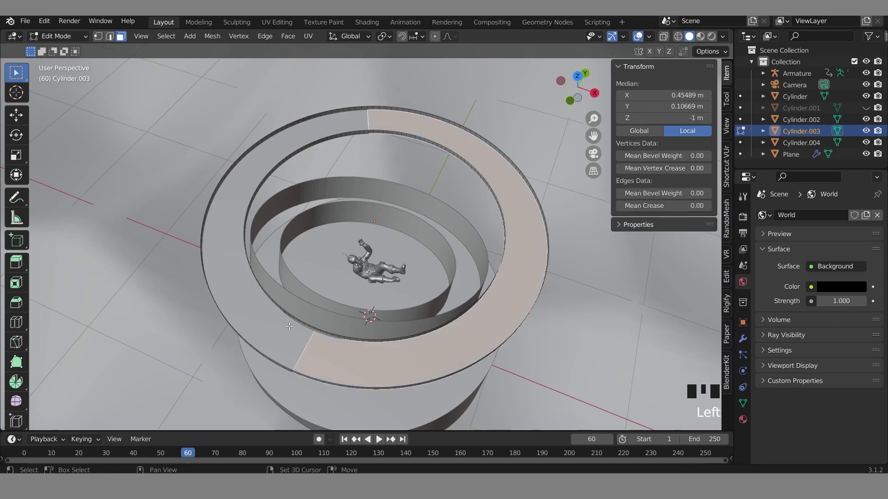
key("x")
left_click_drag(482, 335, 500, 294)
key("`")
left_click(500, 294)
Select edge loops and paint-select an arc of the band's remaining faces.
left_click_drag(506, 258, 488, 279)
left_click(489, 279)
left_click(397, 287)
left_click_drag(276, 260, 376, 280)
left_click(376, 280)
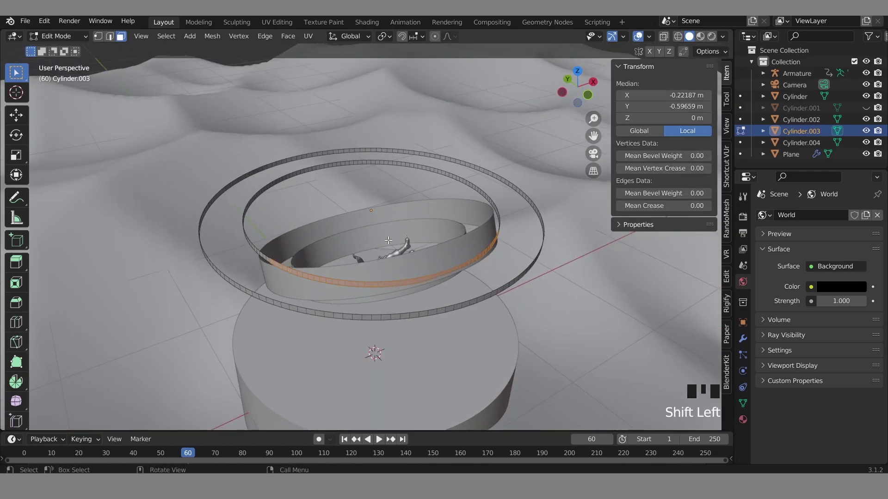
key("c")
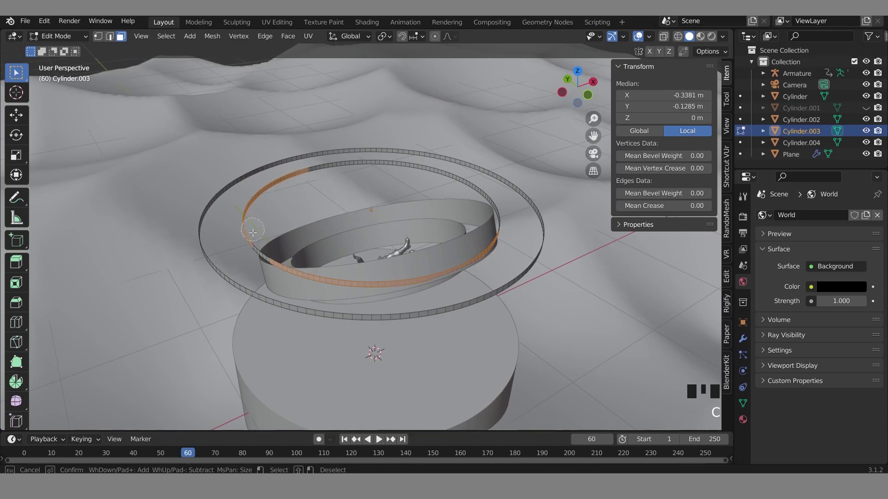
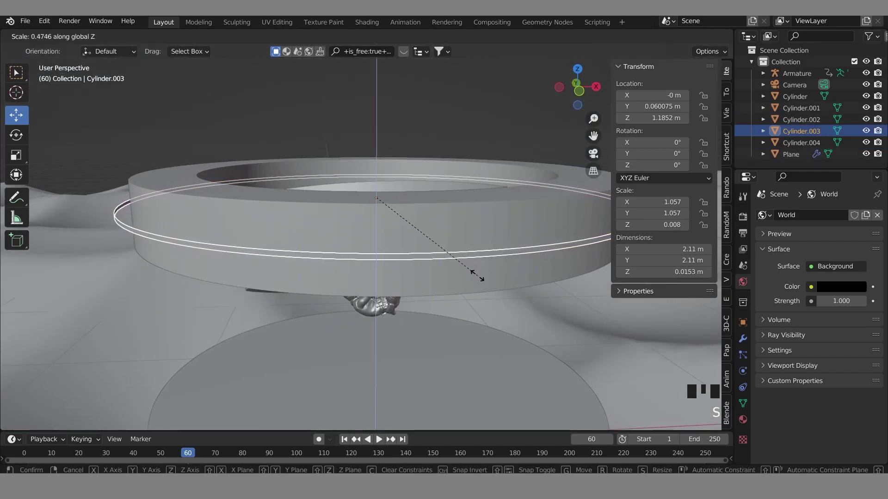
Squash the band along its height, return to camera view, and select the top ring with its thin band.
left_click(507, 294)
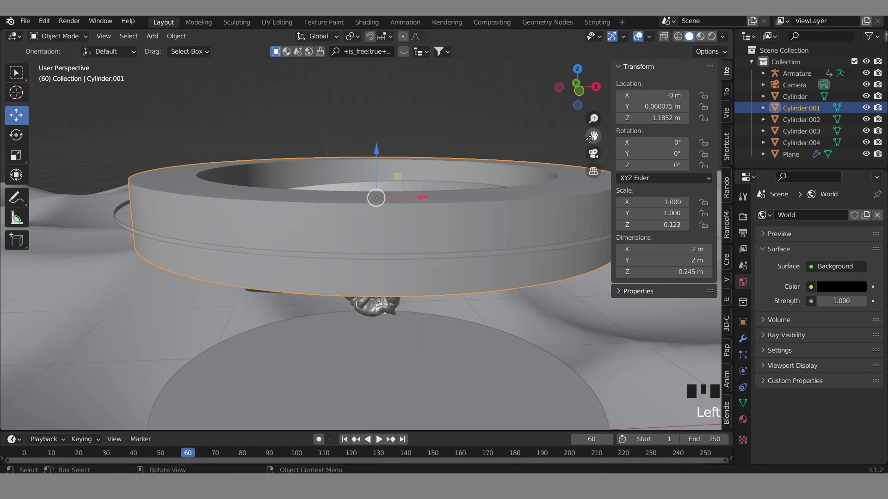
left_click(597, 154)
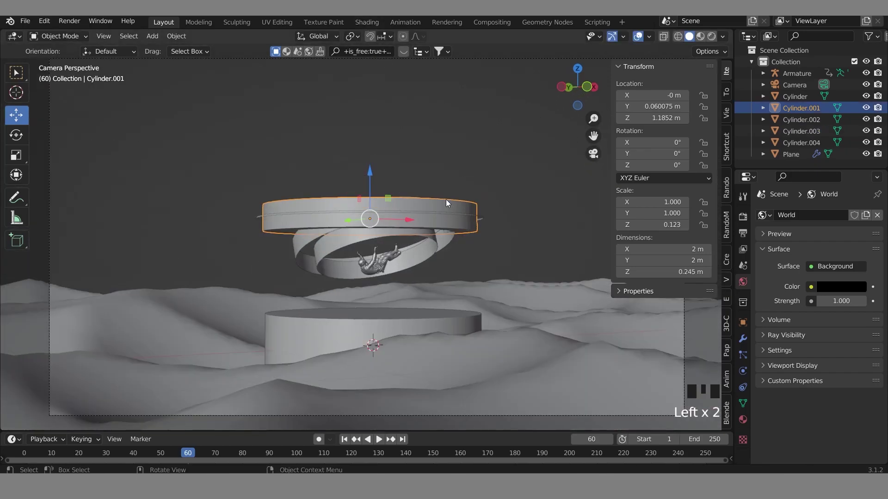
left_click(457, 211)
left_click(461, 218)
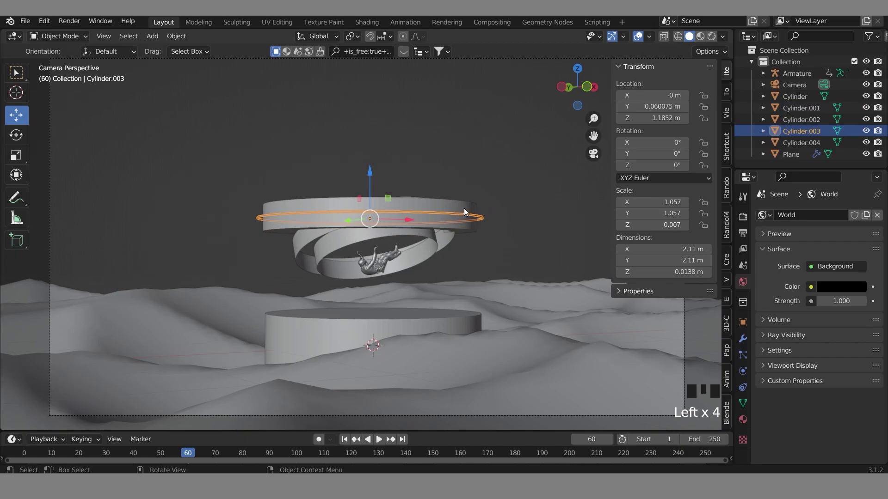
left_click(469, 211)
From Right Ortho view, rotate both rings about -21.6° so the stack leans toward the camera.
key("`")
scroll("down", 3)
key("r")
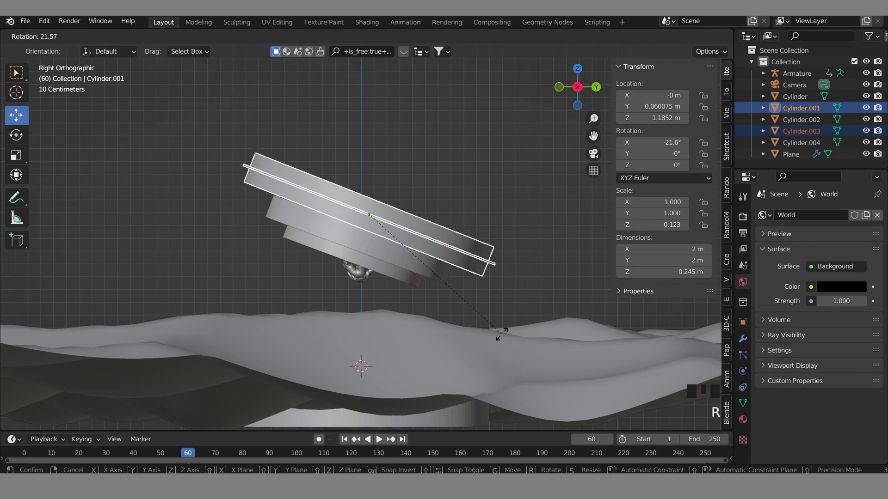
left_click(552, 261)
left_click_drag(597, 144, 602, 156)
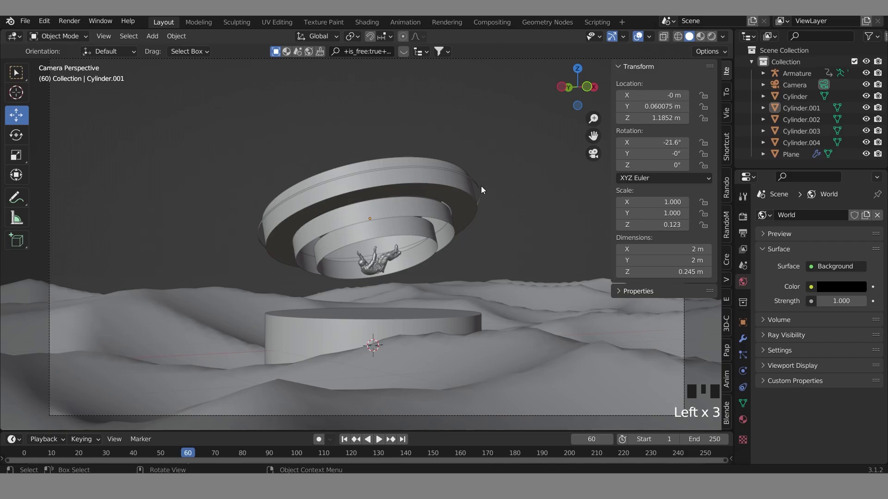
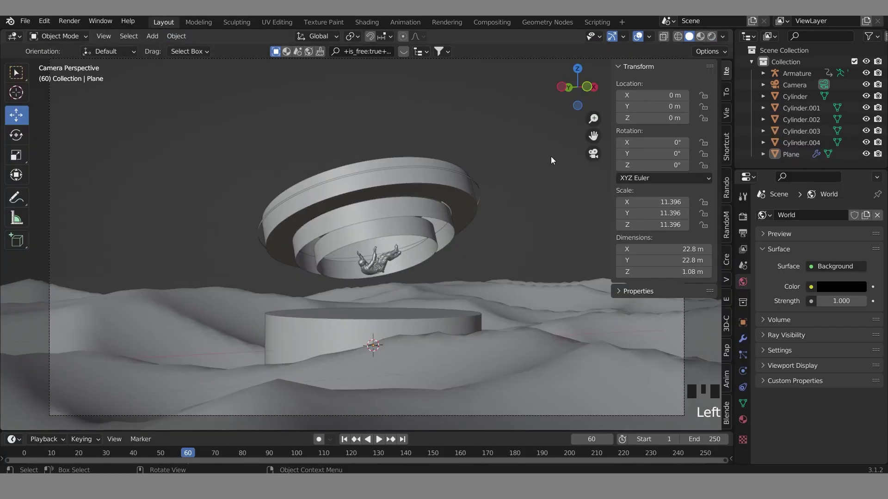
Close the N sidebar so the camera view of the scene is unobstructed.
key("n")
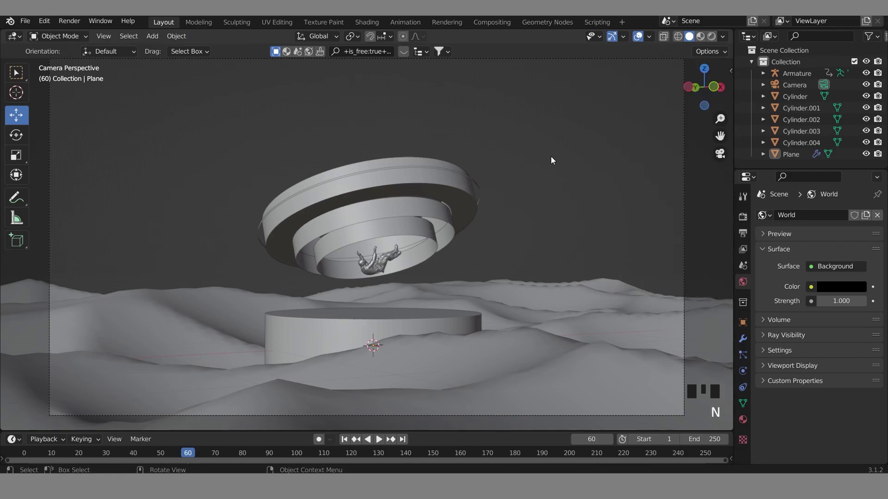